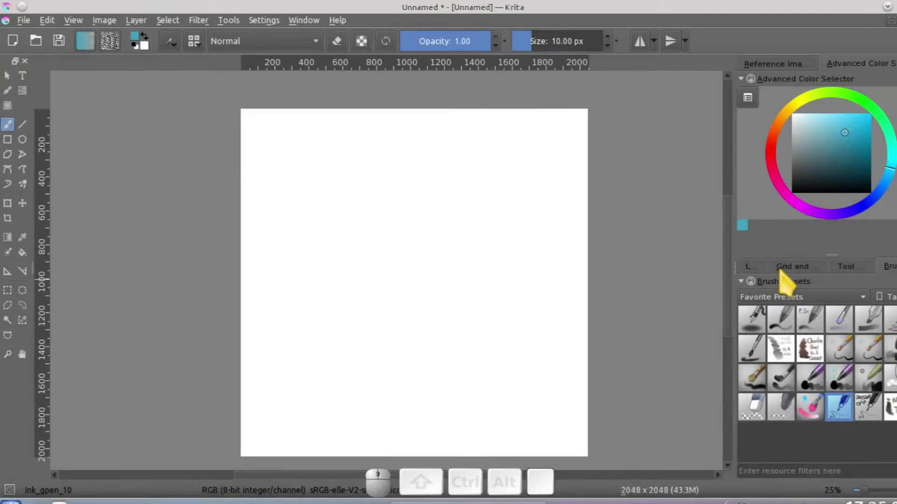
Show Tool Options in the docker, try the Dynamic Brush tool, then return to the Freehand Brush.
left_click(867, 277)
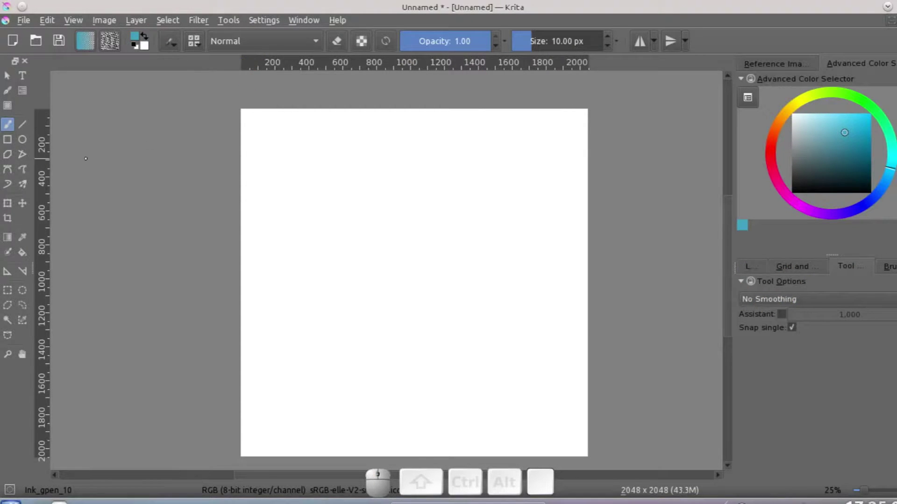
left_click(21, 133)
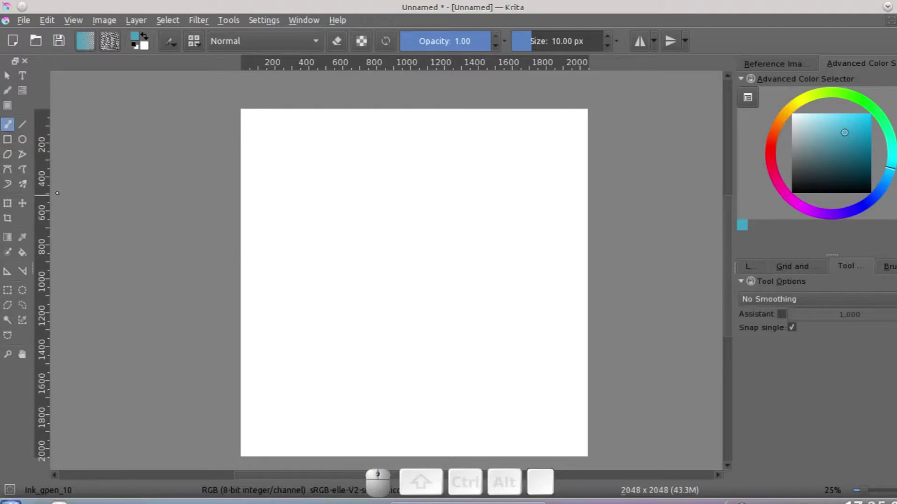
left_click(18, 193)
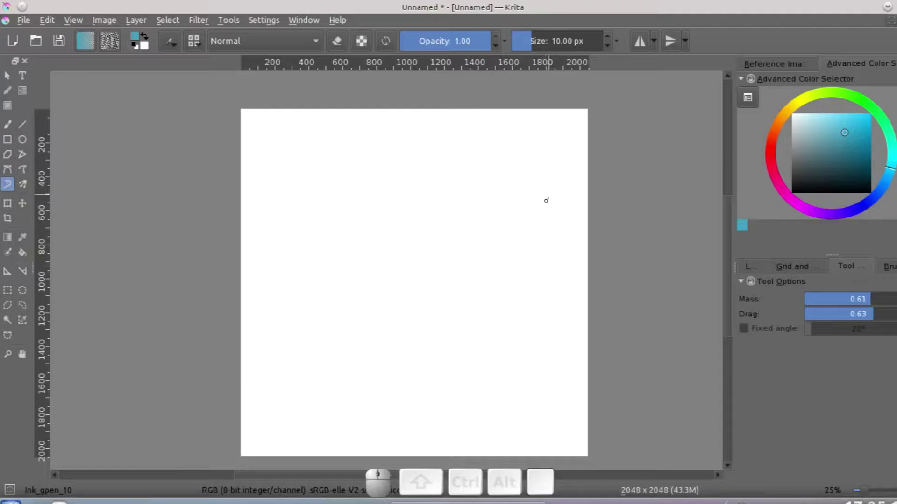
left_click(19, 131)
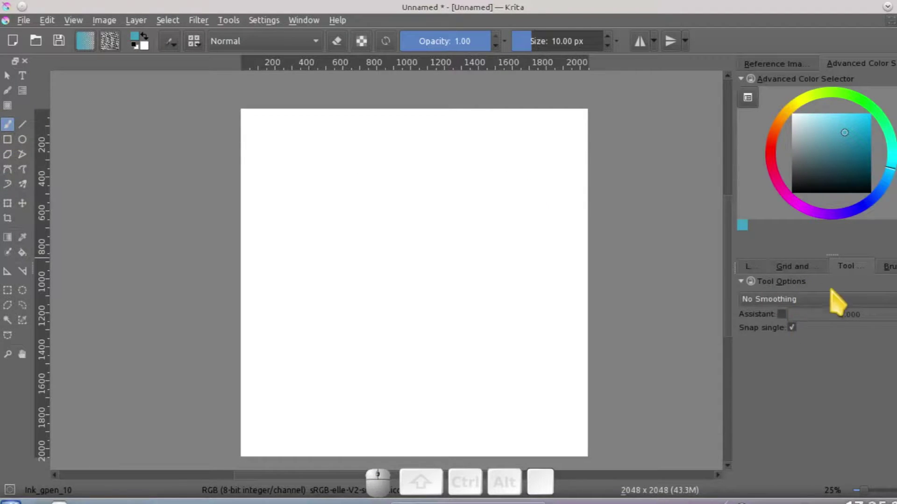
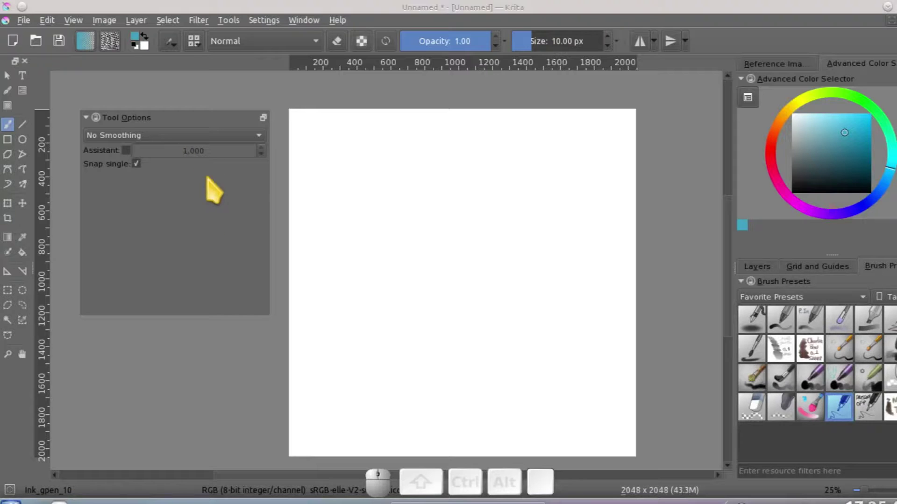
Float the Tool Options panel and place it just left of the canvas.
left_click(240, 129)
left_click_drag(236, 125, 142, 146)
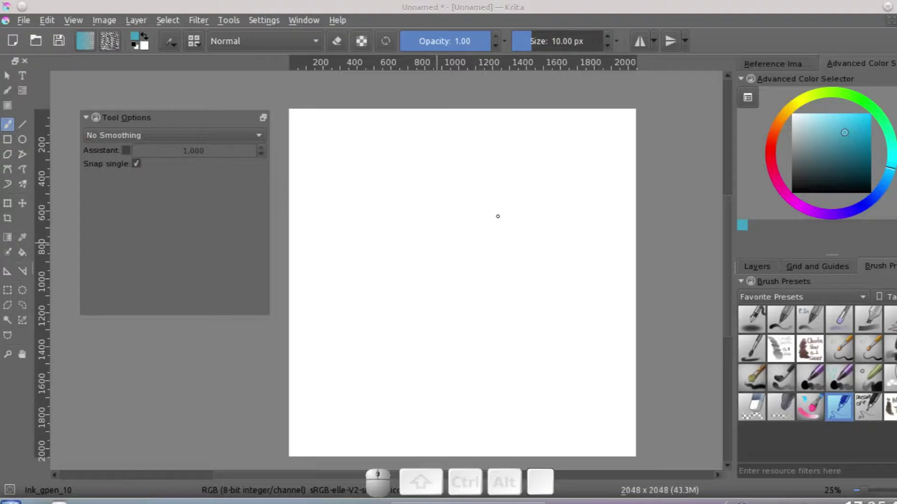
Set brush Size to 26.64 px and review the smoothing modes, keeping No Smoothing.
left_click(740, 219)
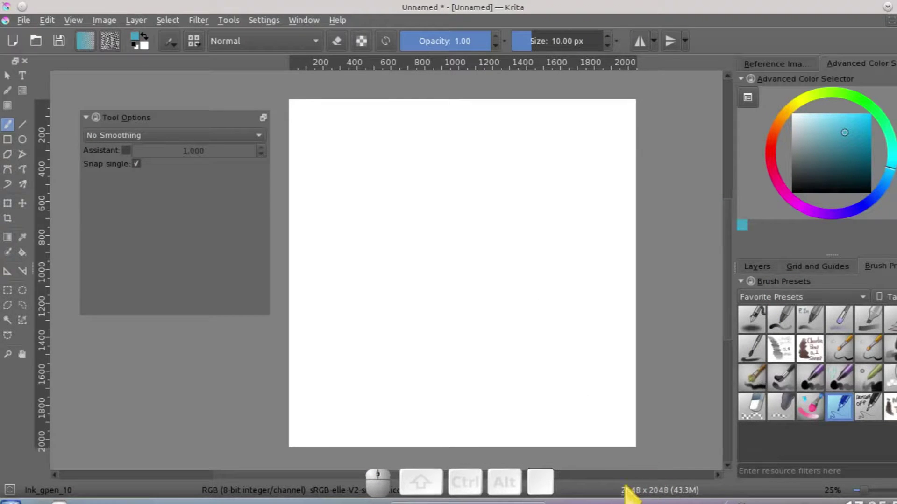
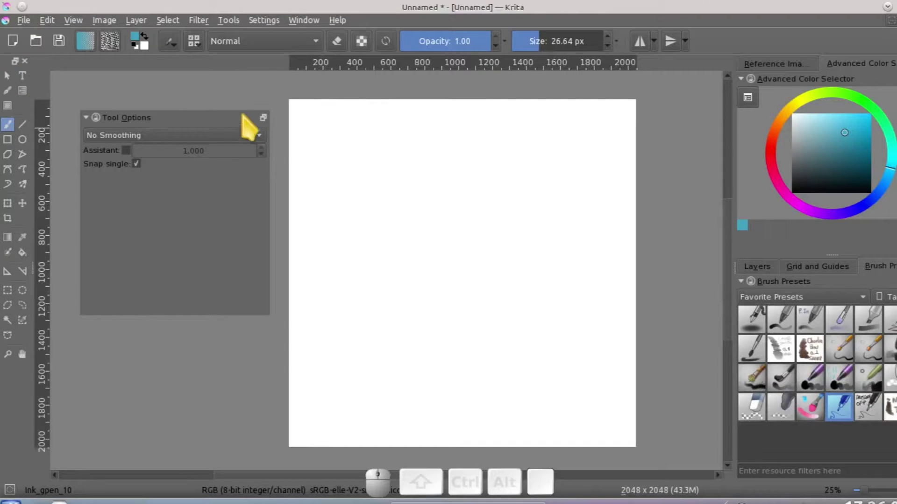
left_click(250, 125)
left_click(172, 145)
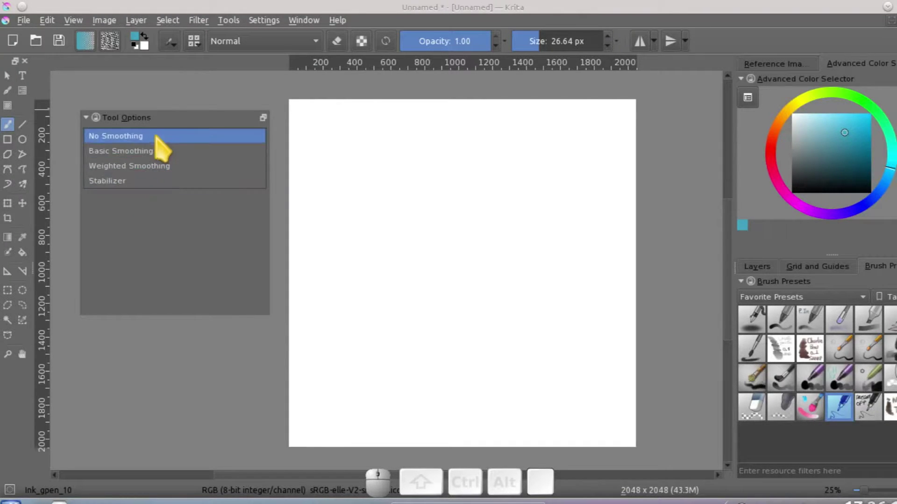
left_click(195, 131)
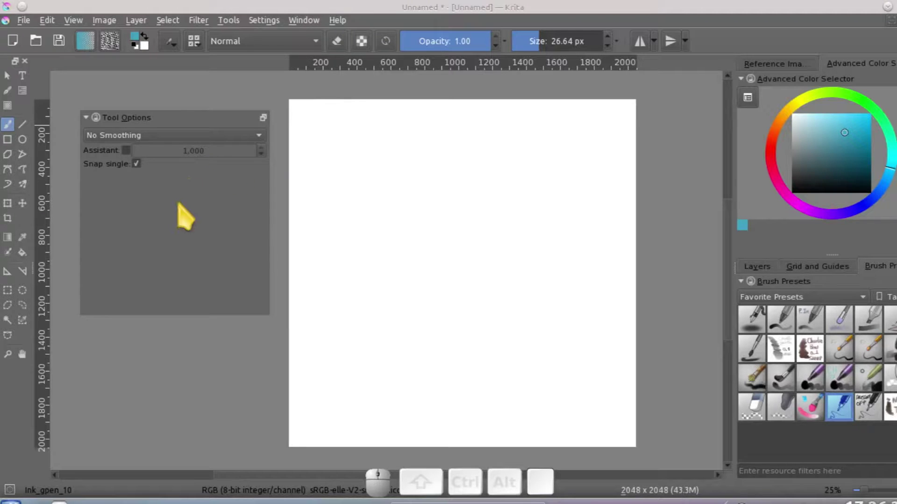
left_click(236, 142)
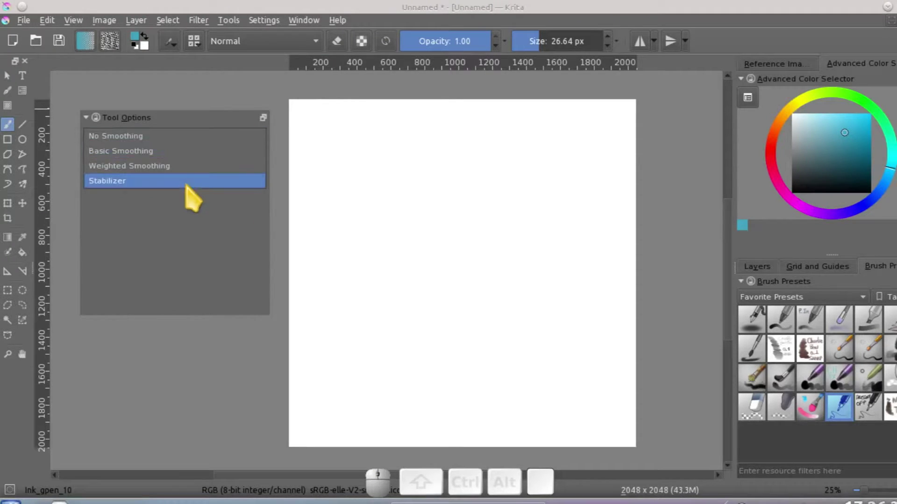
left_click(211, 144)
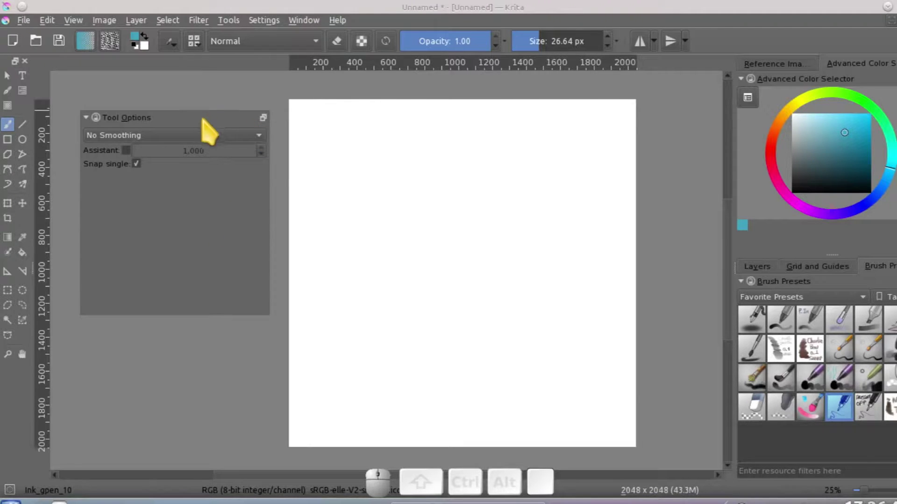
left_click(222, 127)
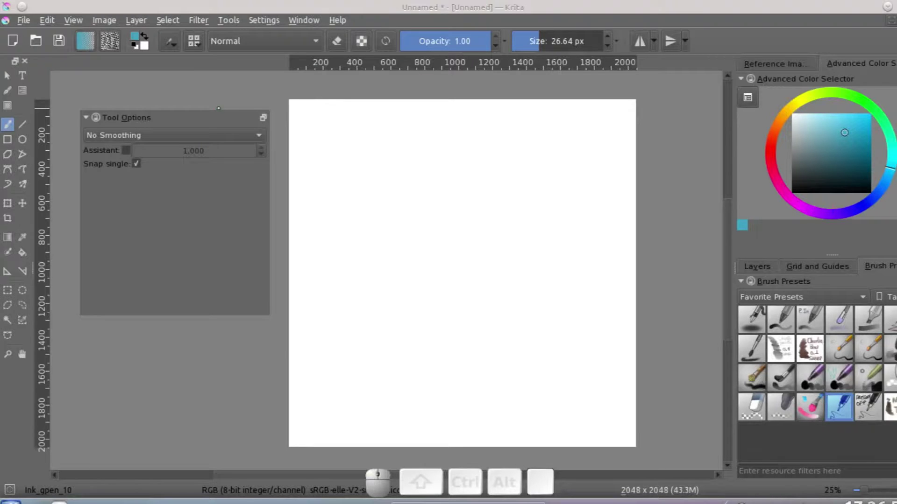
left_click(265, 142)
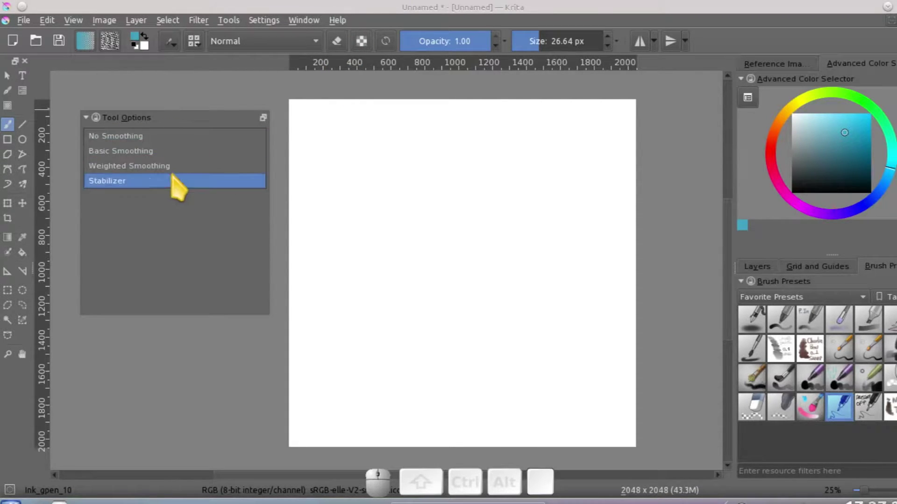
left_click(770, 275)
left_click(777, 271)
left_click(887, 277)
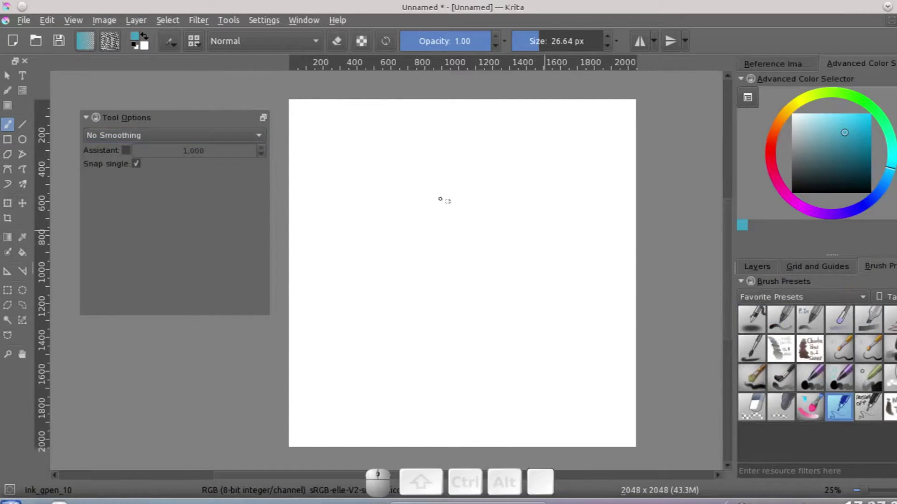
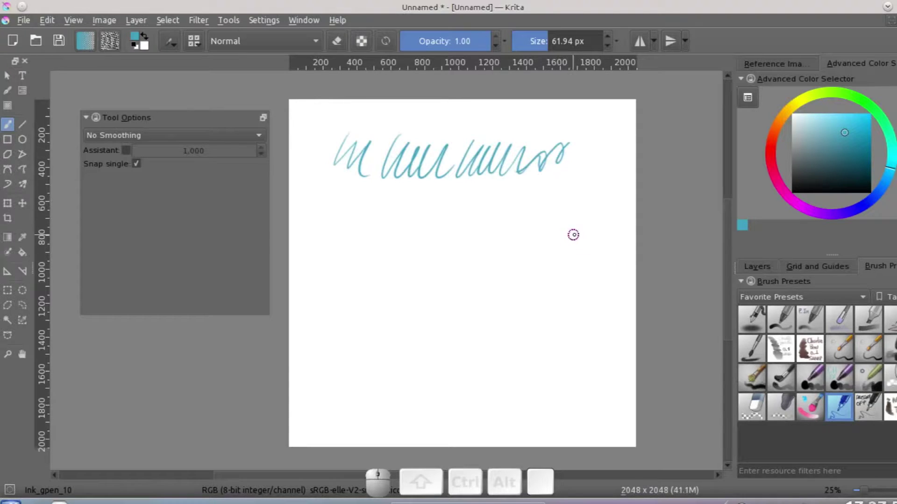
Clear the teal test scribbles drawn with the 61.94 px brush, leaving the canvas blank.
key("ctrl+z")
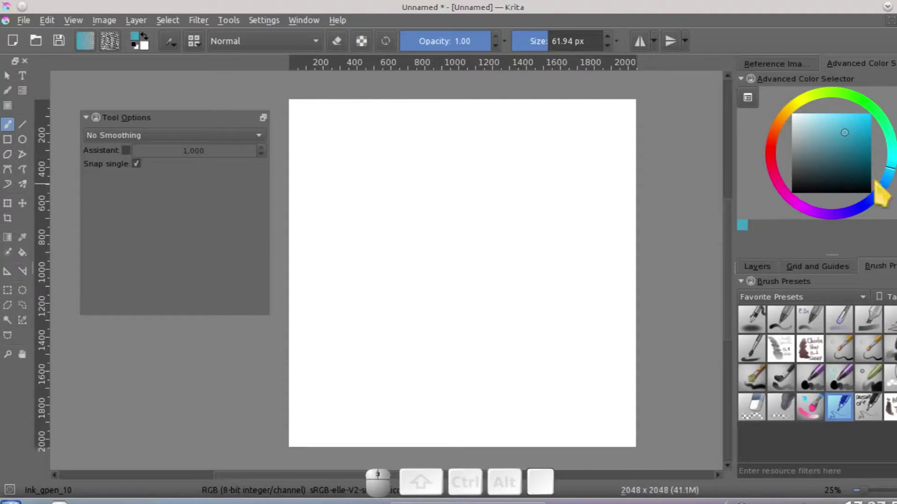
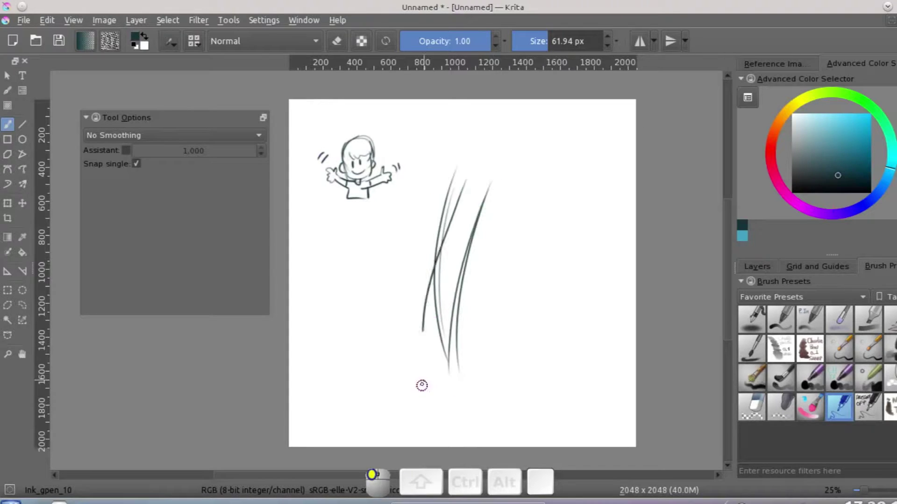
Undo the extra dark curved test strokes beside the cartoon figure.
key("ctrl+z")
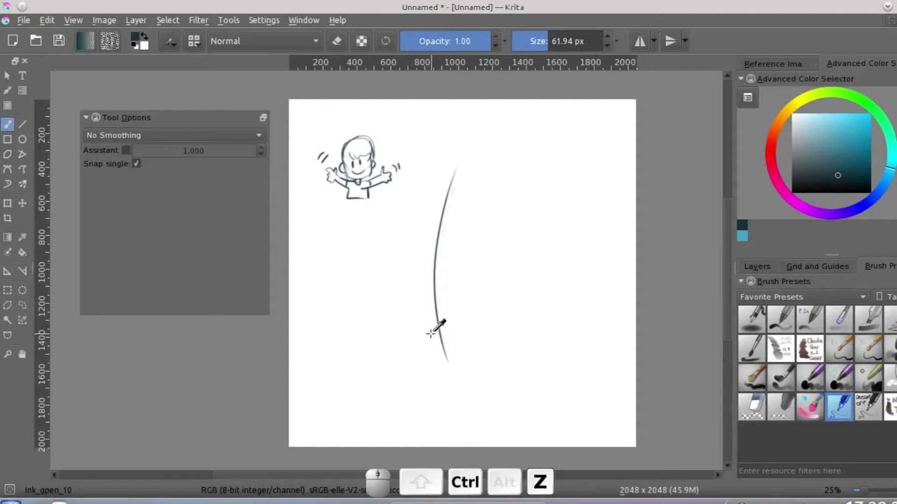
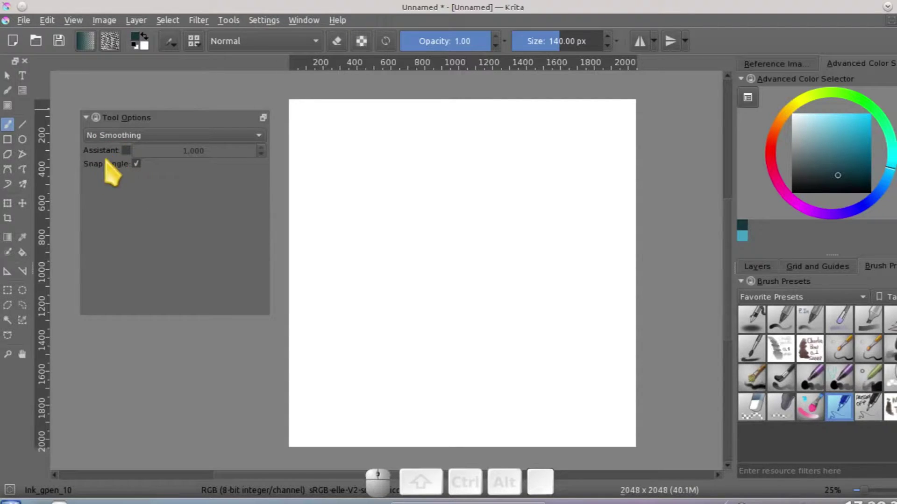
Toggle around the Assistant snapping option in Tool Options several times without settling a change.
left_click(143, 139)
left_click(135, 156)
left_click(139, 141)
left_click(138, 157)
left_click(145, 142)
left_click(145, 160)
left_click(148, 143)
left_click(164, 95)
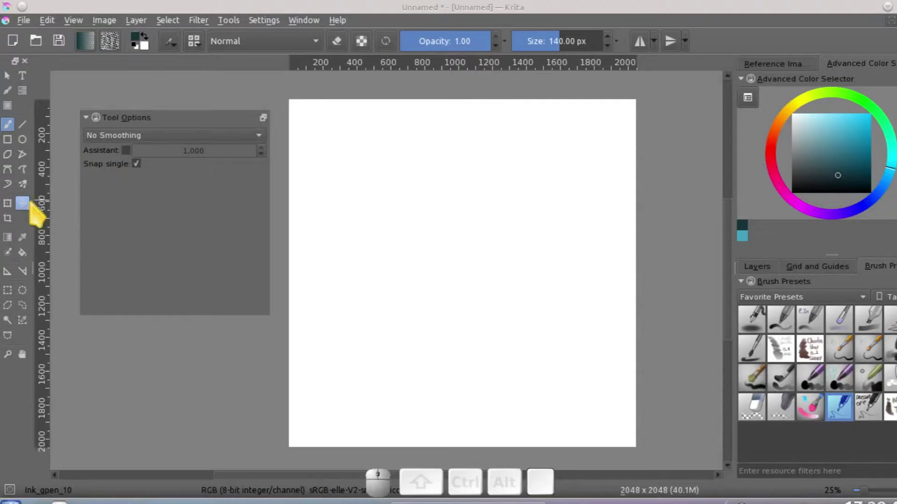
Add an Infinite Ruler assistant across the upper canvas, then return to the Freehand Brush.
left_click(18, 280)
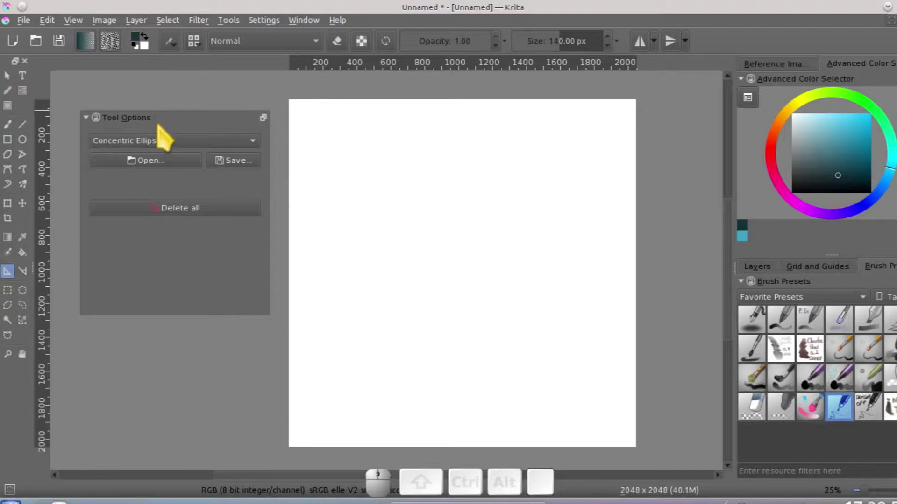
left_click(180, 150)
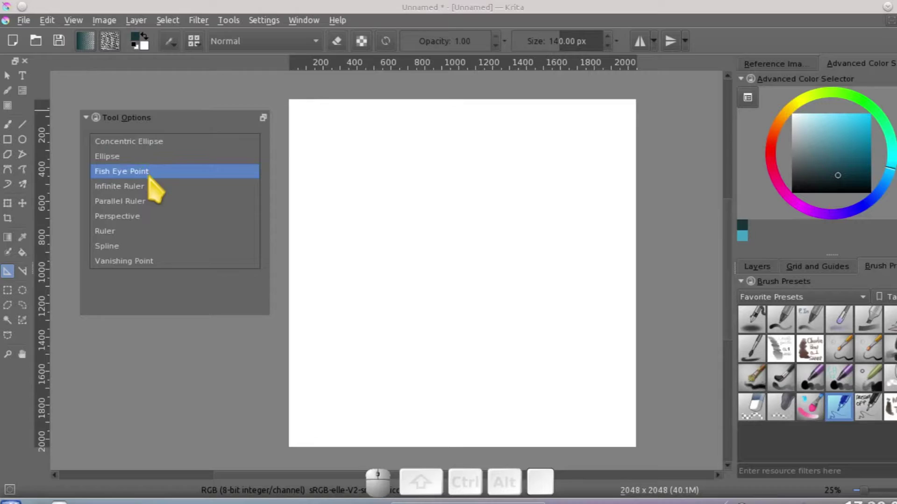
left_click(162, 196)
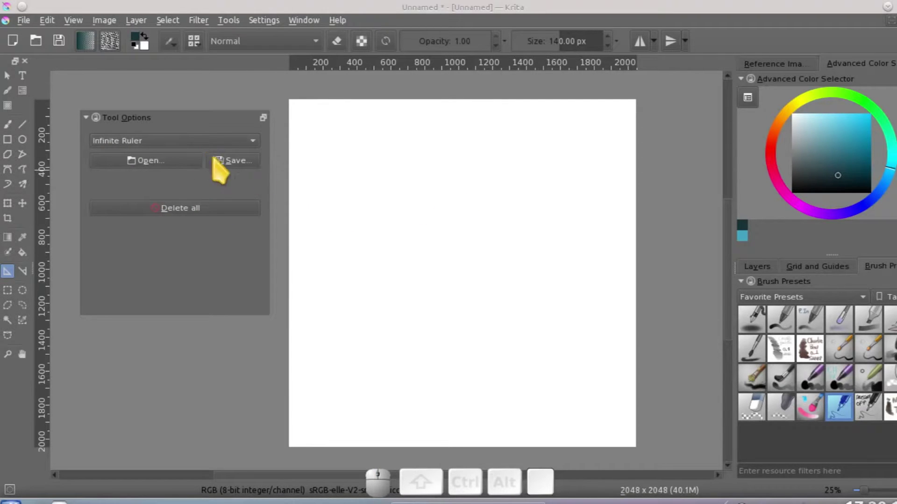
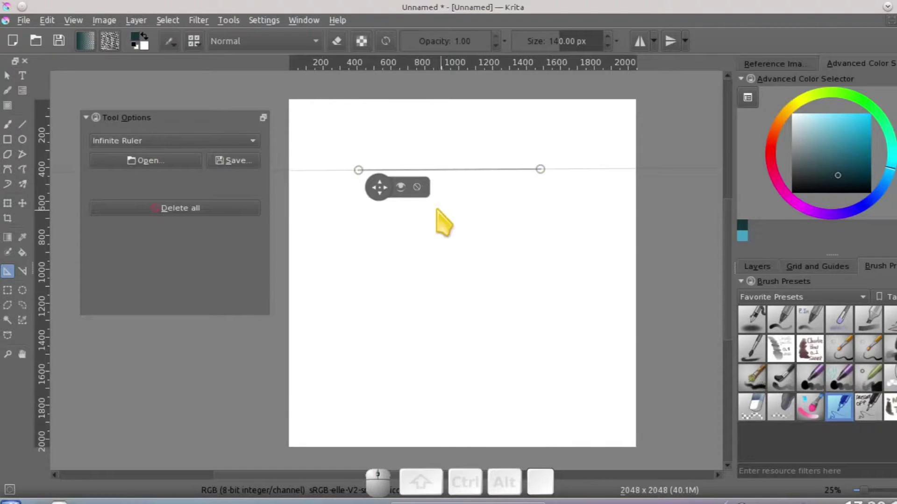
left_click(22, 132)
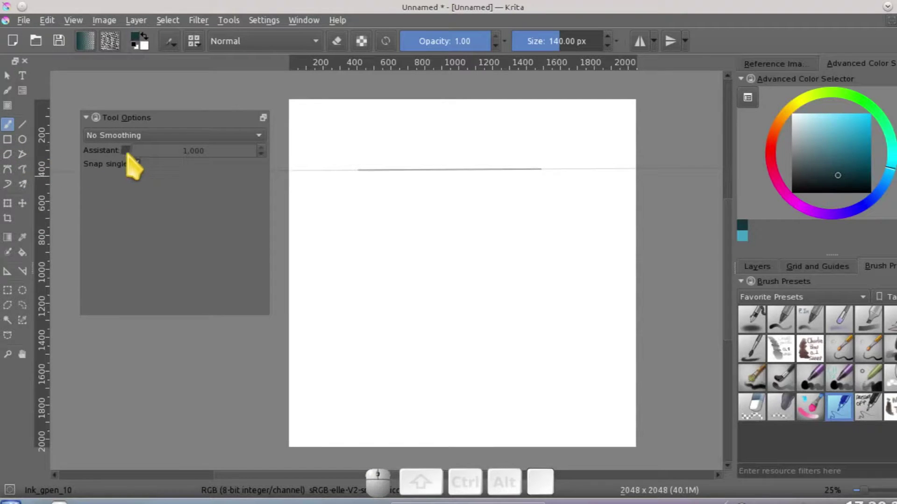
Enable Assistant snapping so strokes follow the ruler, undoing a test stroke and re-toggling it.
left_click(137, 159)
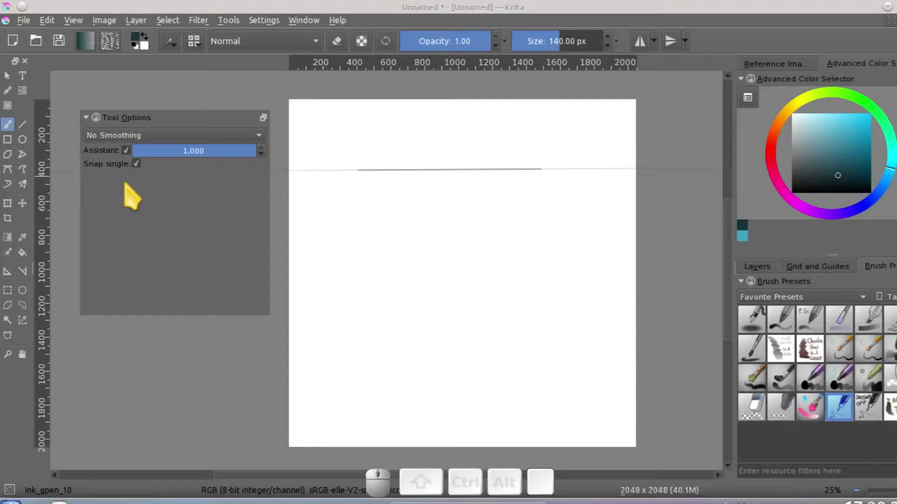
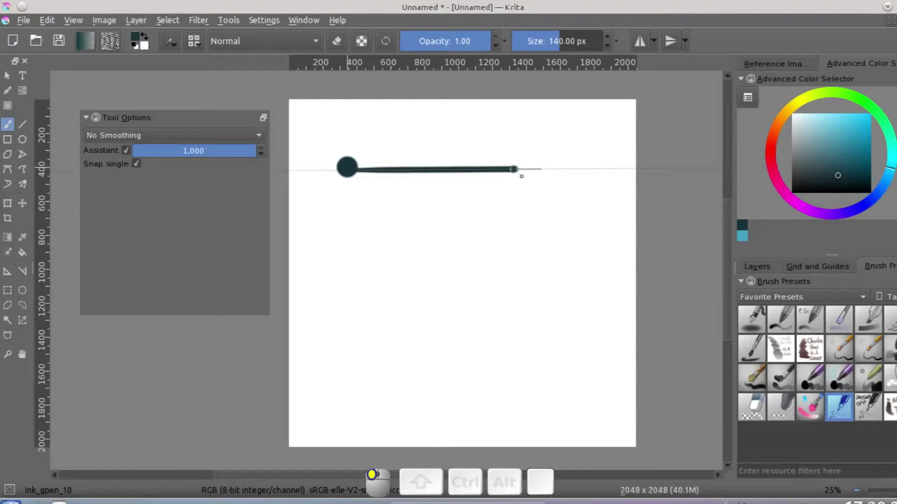
key("ctrl+z")
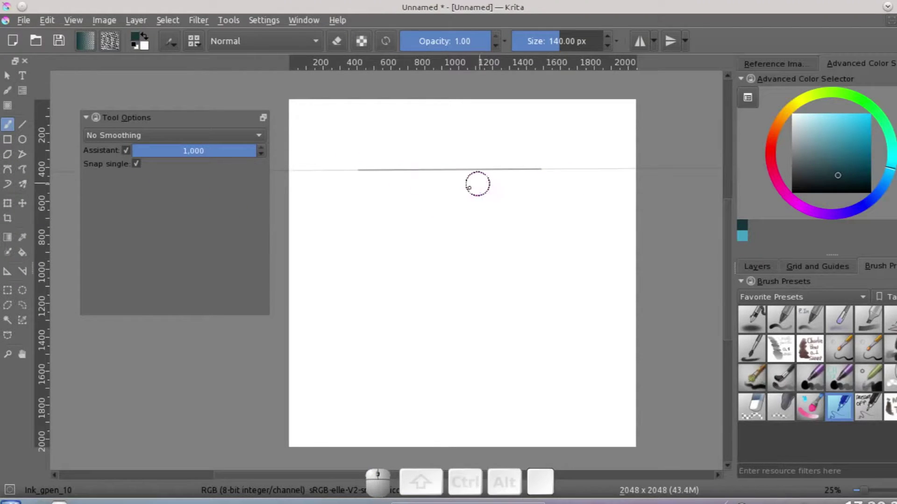
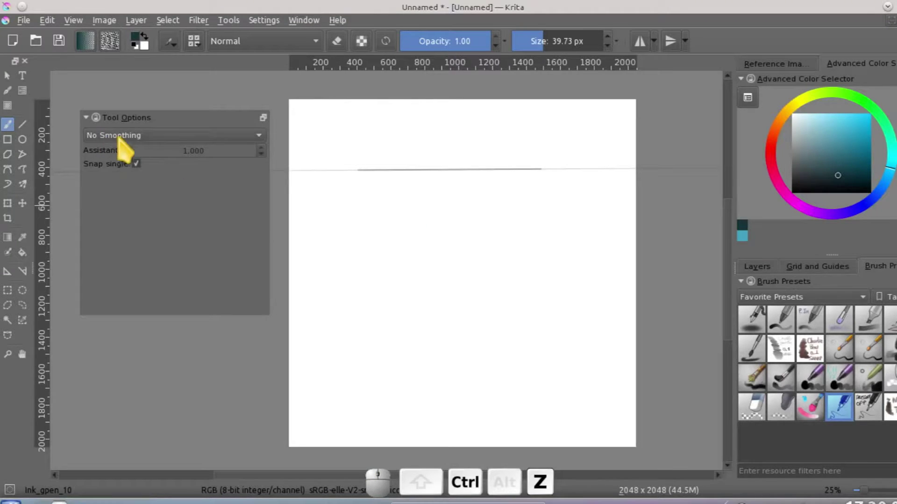
left_click(134, 158)
left_click(135, 159)
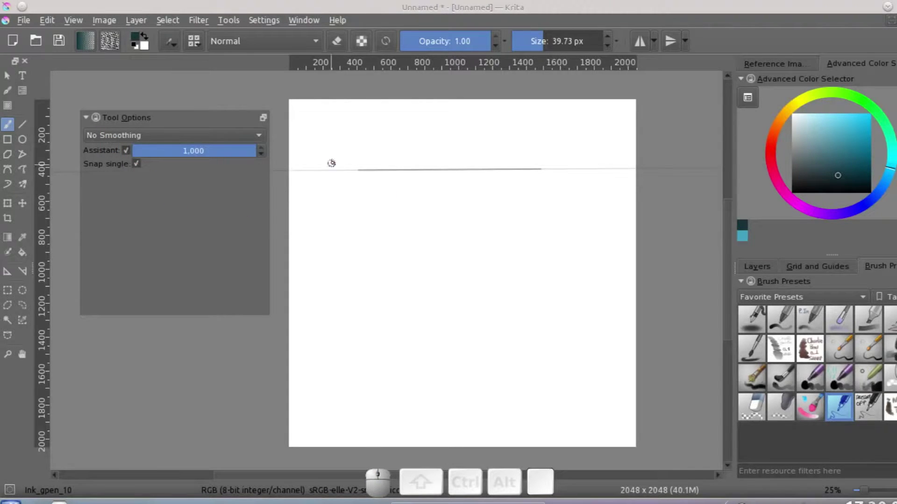
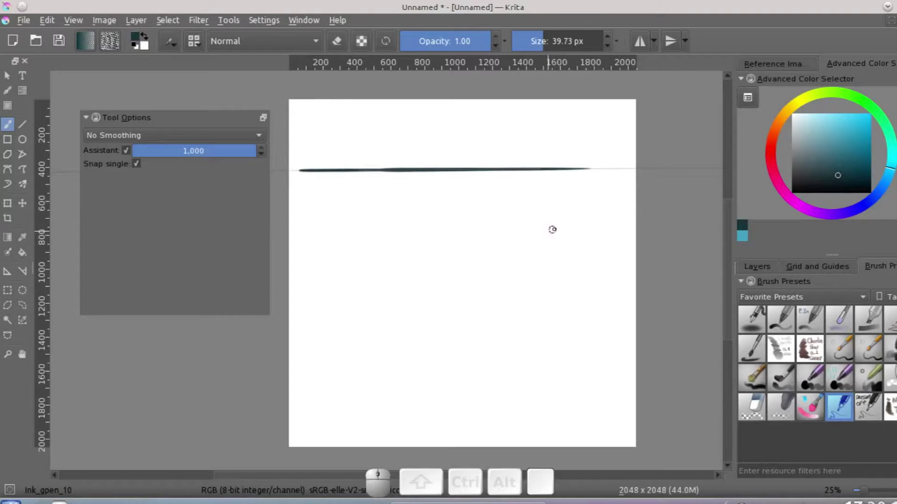
With a second tilted ruler added, re-toggle snapping and undo the latest test strokes.
key("ctrl+z")
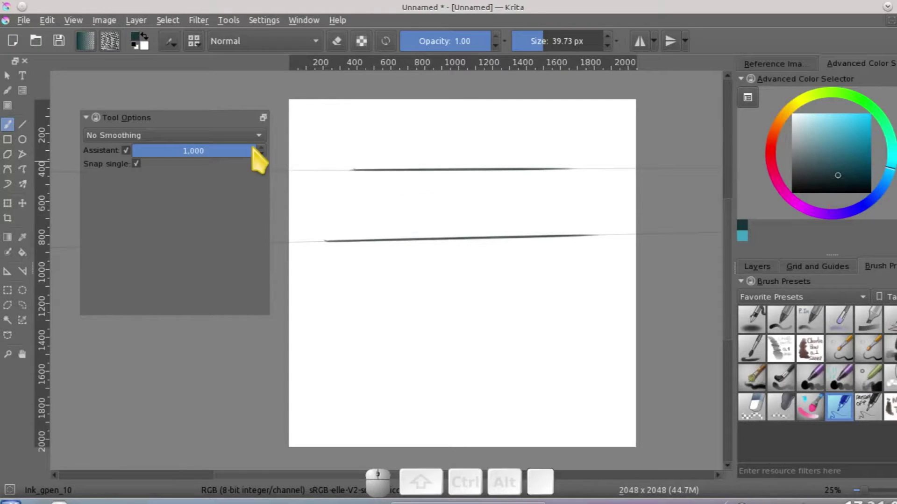
left_click(149, 172)
left_click(149, 170)
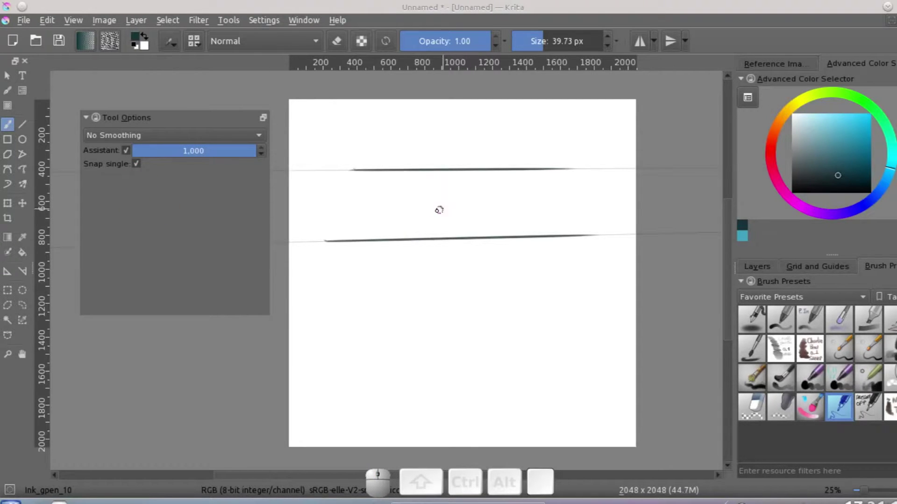
key("ctrl+z")
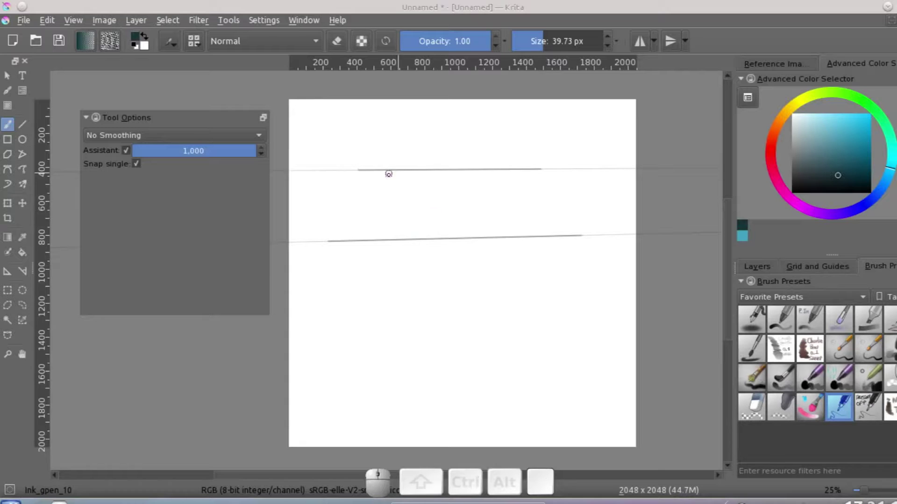
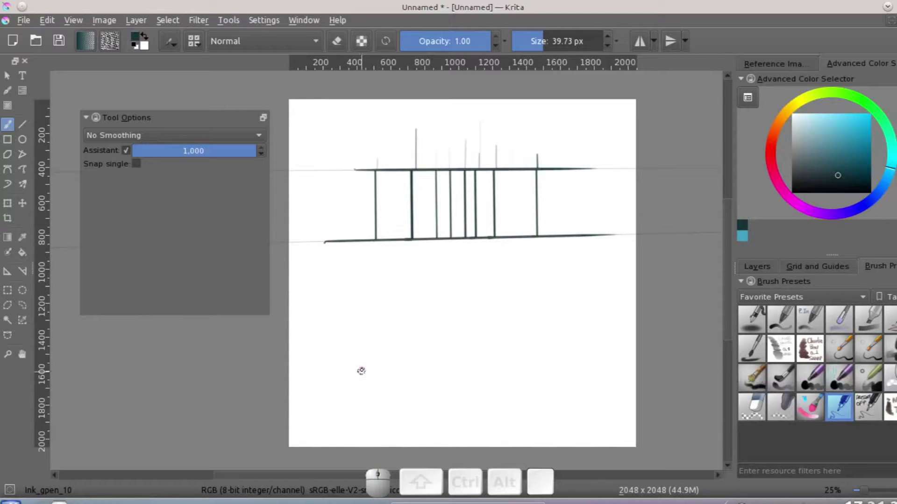
Undo some of the vertical strokes drawn between the two rulers with Snap single off.
key("ctrl+z")
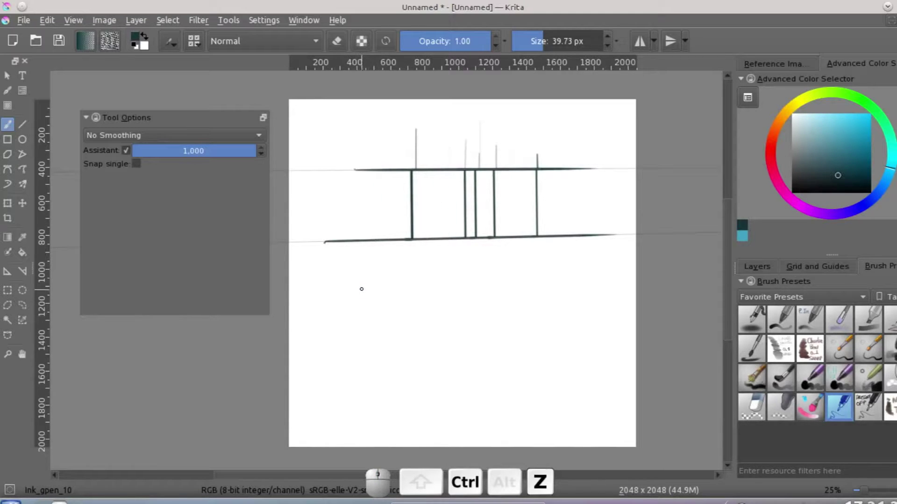
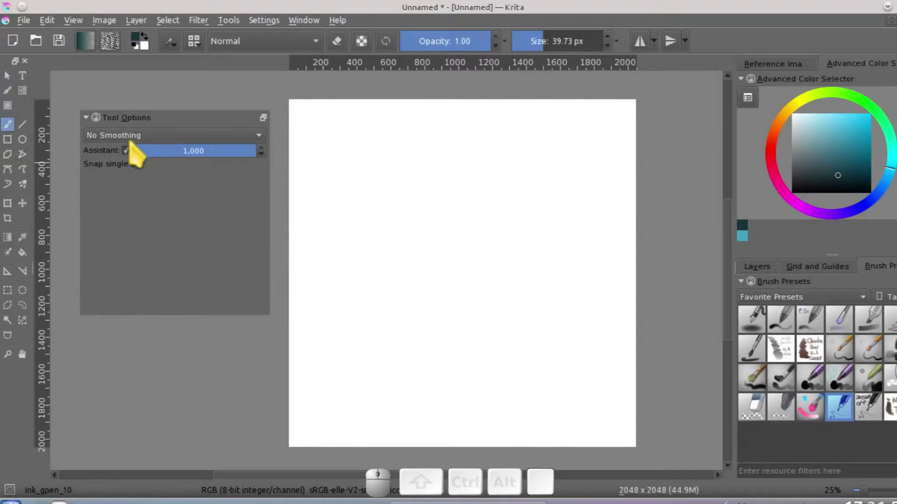
Switch the brush to Basic Smoothing and pick a slightly different dark ink colour.
left_click(171, 144)
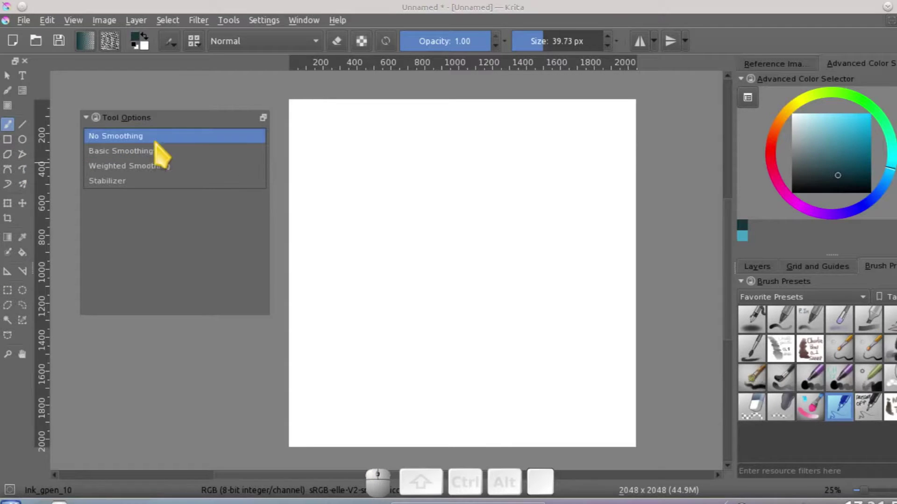
left_click(199, 123)
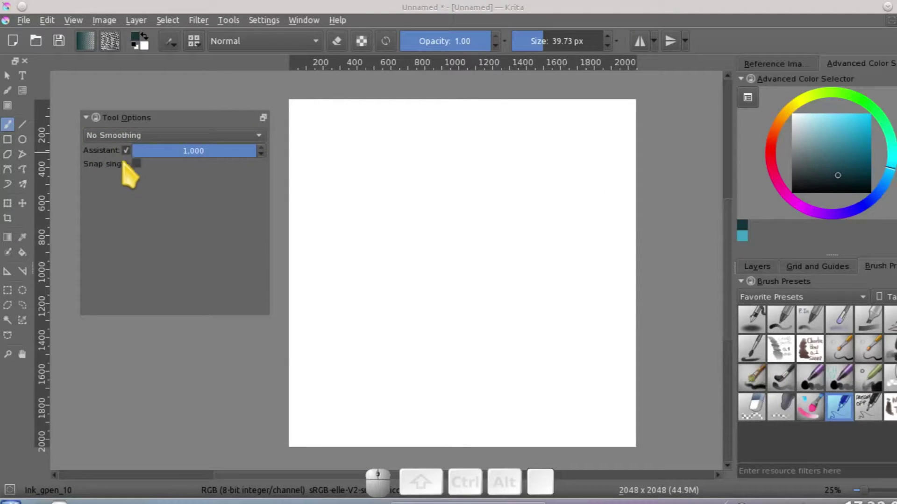
left_click(144, 142)
left_click(144, 159)
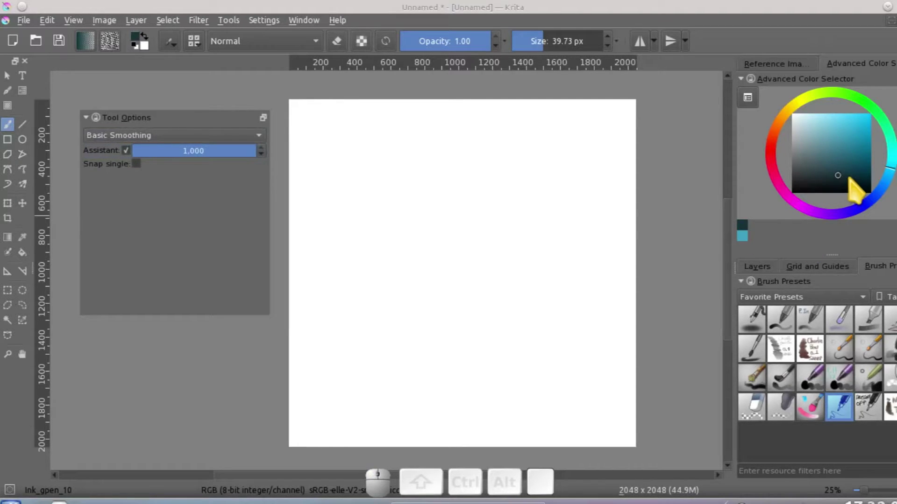
left_click(860, 183)
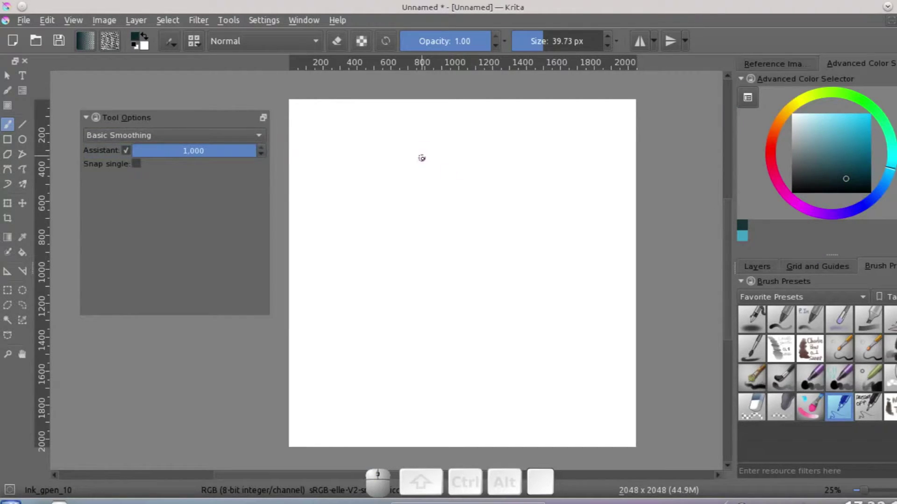
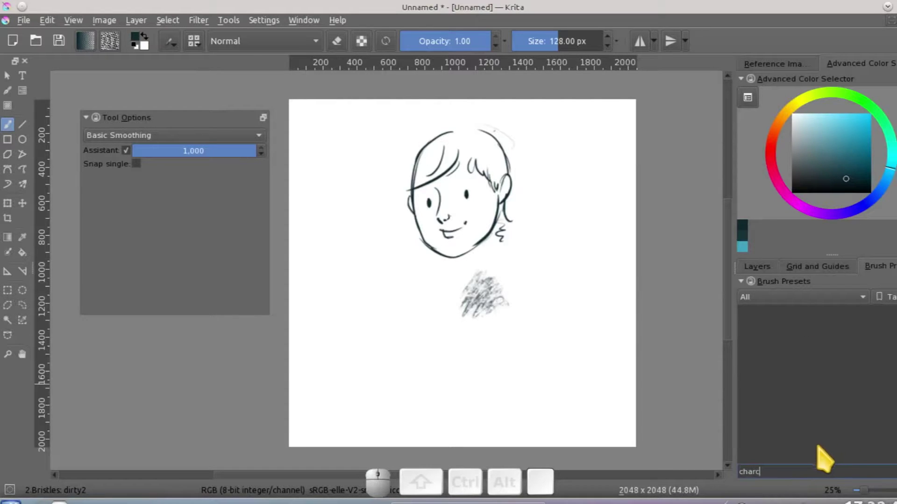
Filter the brush presets toward a charcoal/paint-sketch preset and paint test strokes.
key("o")
key("a")
key("BackSpace")
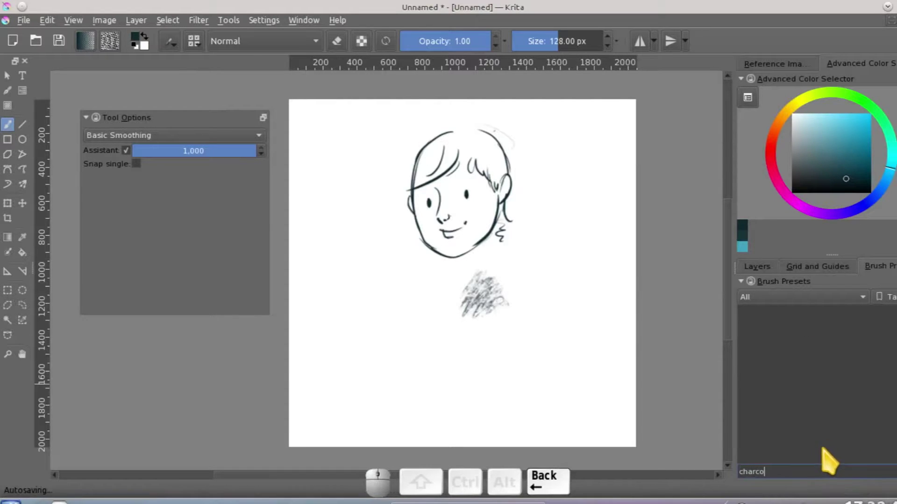
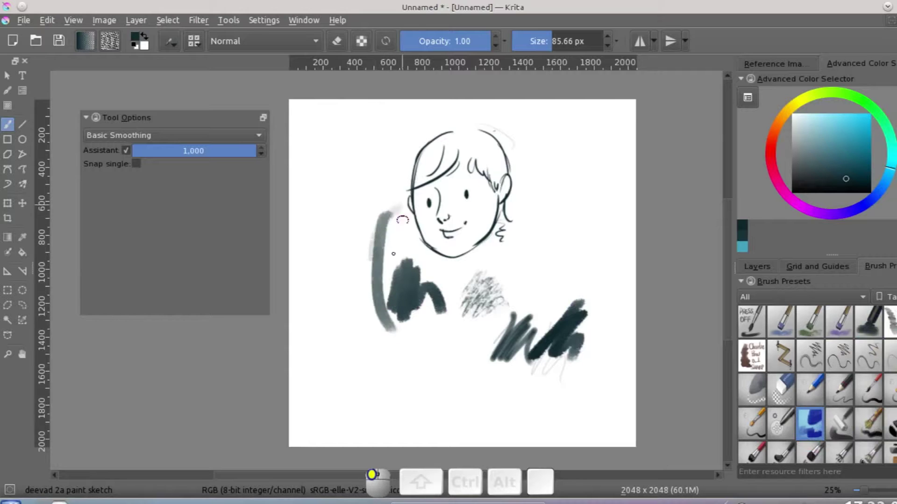
In the Layers docker, remove the sketch layers and add a new empty layer.
left_click(775, 275)
left_click(754, 475)
left_click(820, 351)
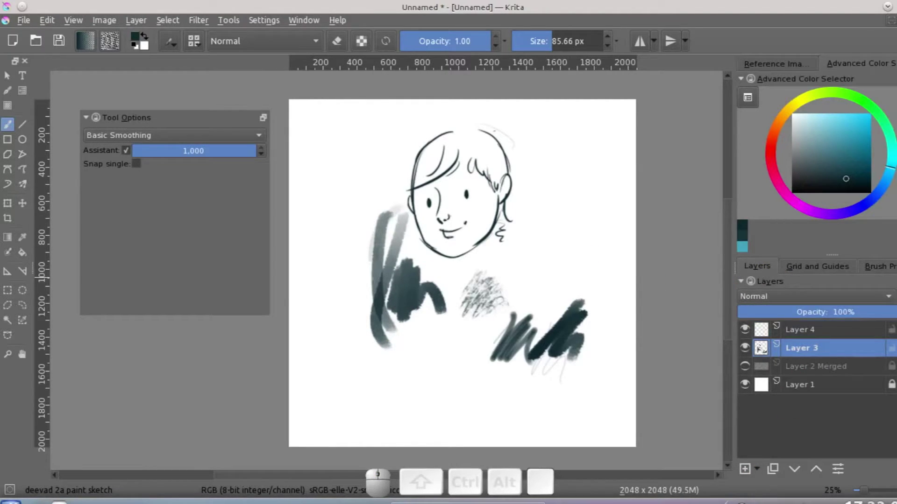
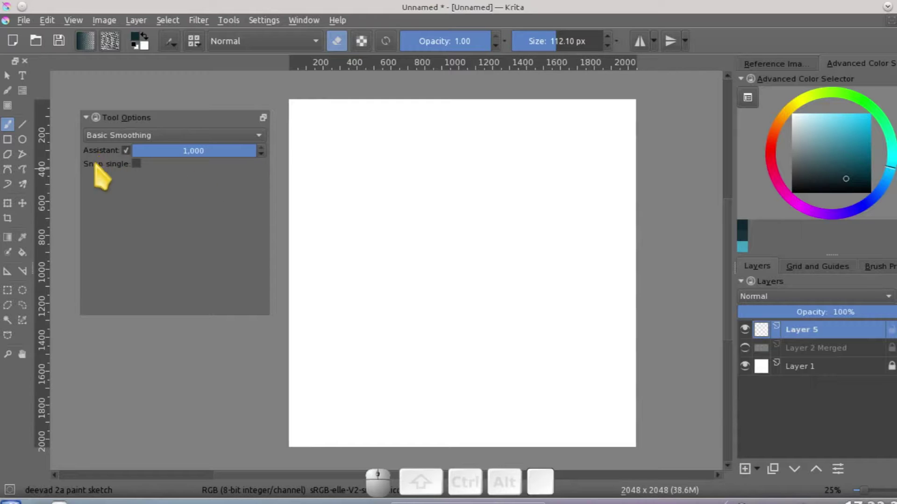
Switch to Weighted Smoothing without assistant snapping and raise the distance toward 1000.
left_click(157, 144)
left_click(149, 157)
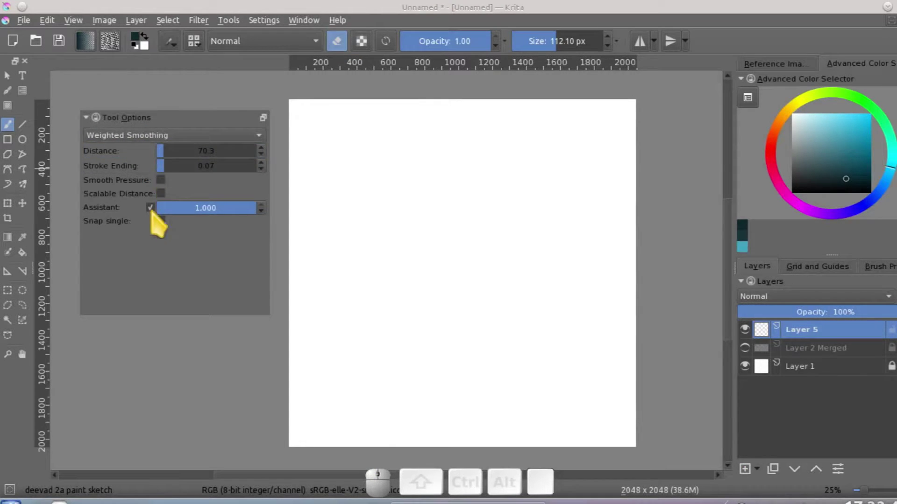
left_click(781, 435)
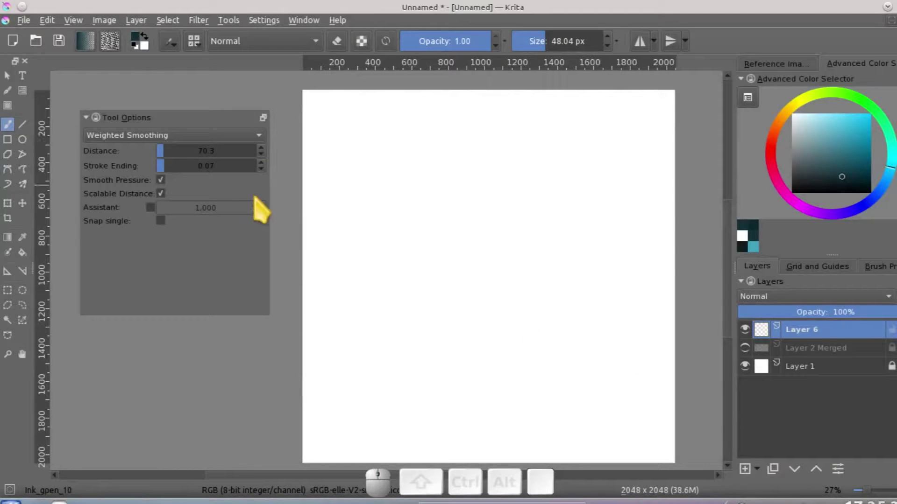
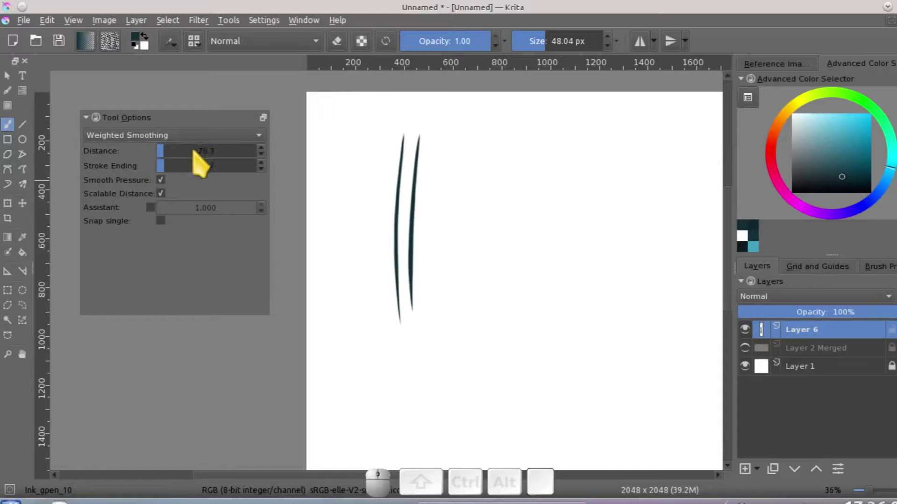
left_click_drag(201, 158, 276, 160)
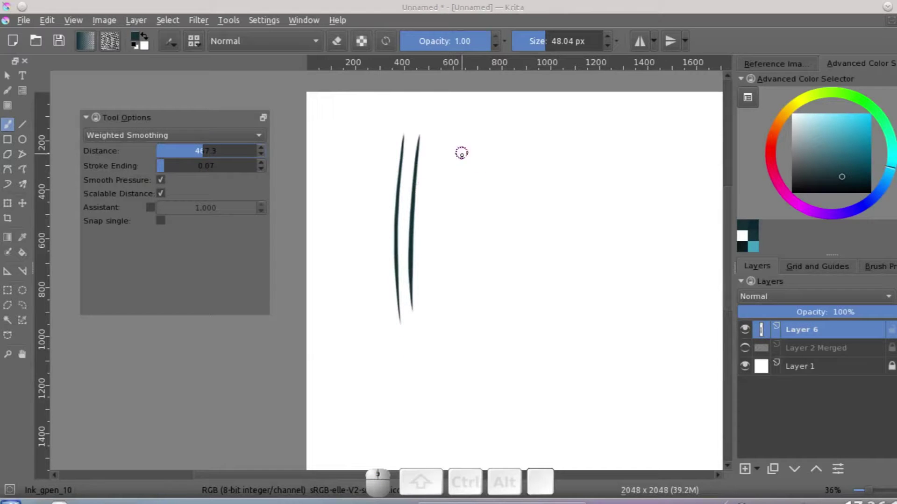
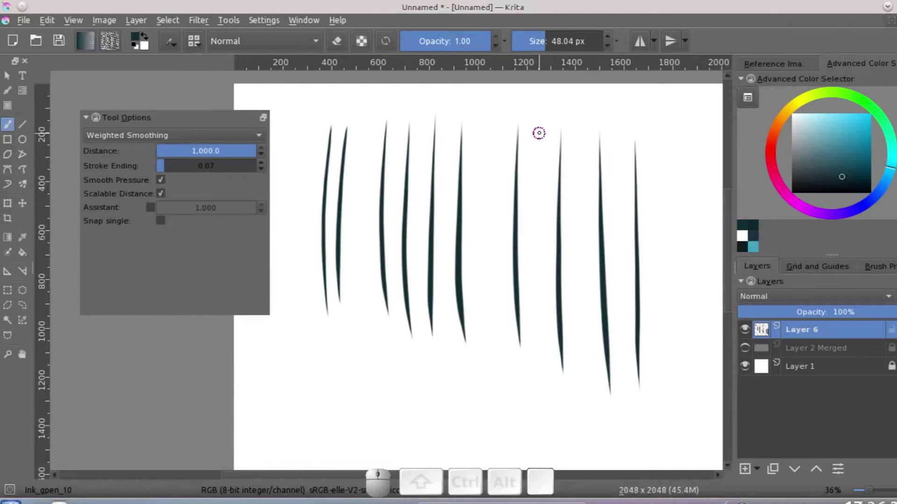
Lower the weighted smoothing distance to about 50 for fresh test strokes.
left_click(188, 158)
left_click_drag(187, 159, 159, 183)
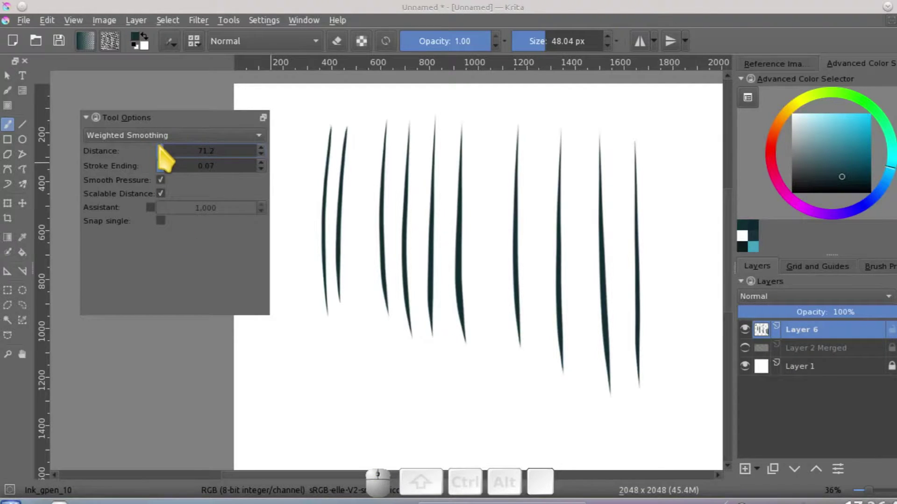
left_click(175, 159)
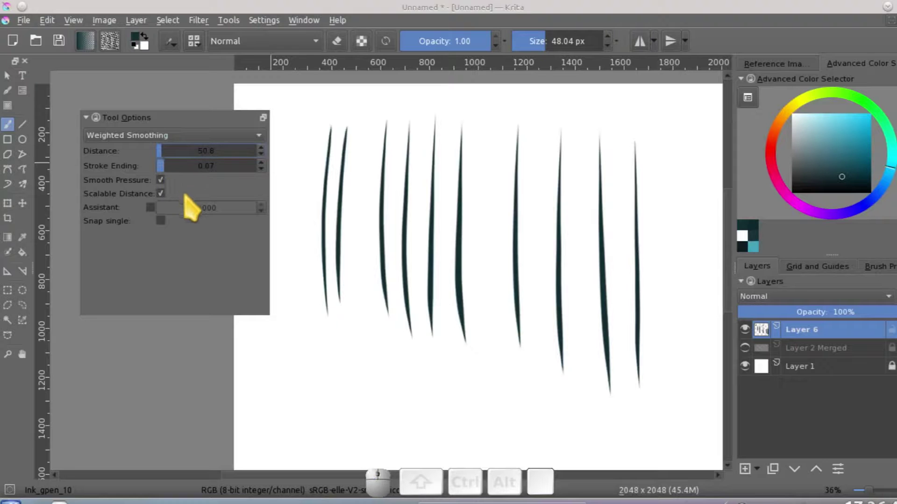
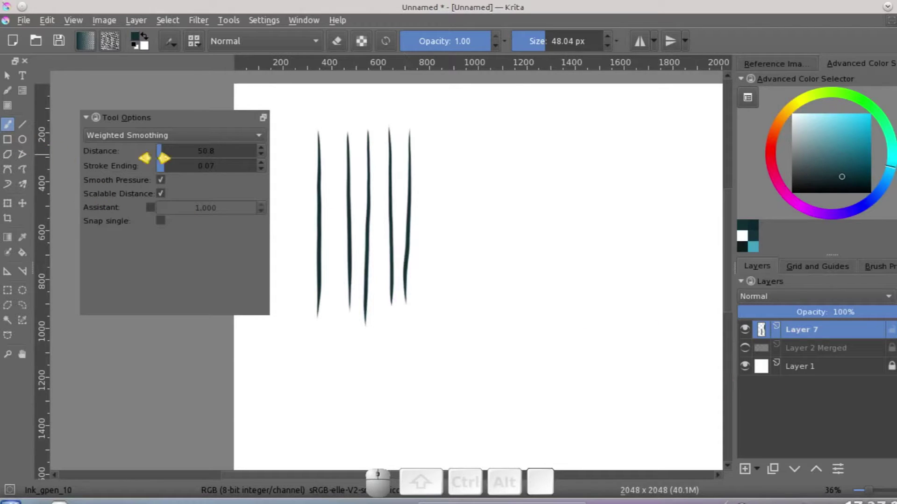
Pick a dark red colour and lengthen the stroke ending taper to 0.89.
left_click(782, 152)
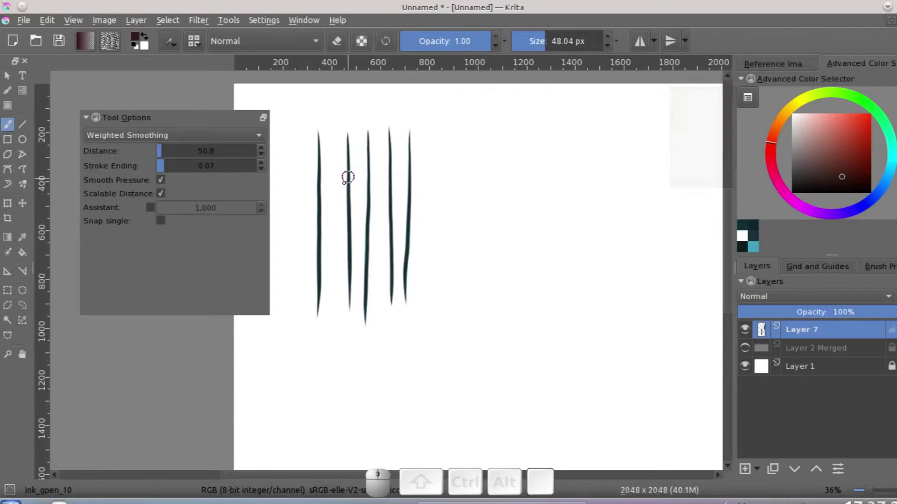
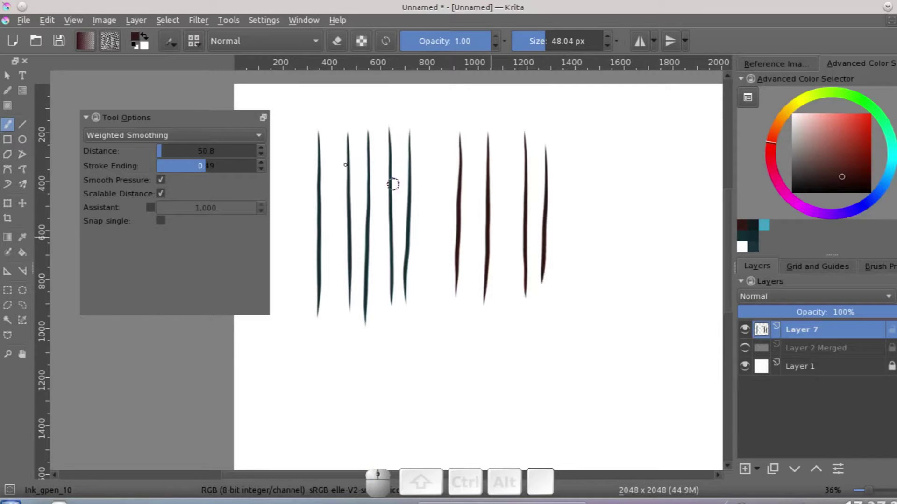
left_click(239, 170)
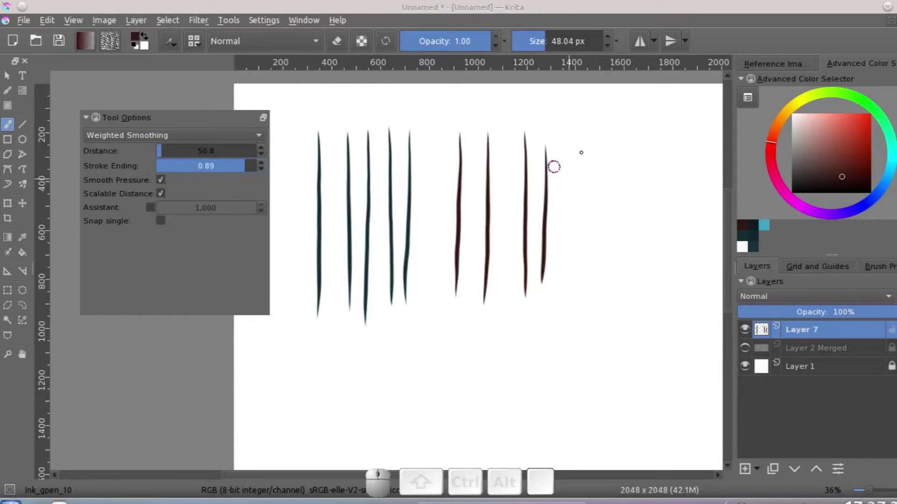
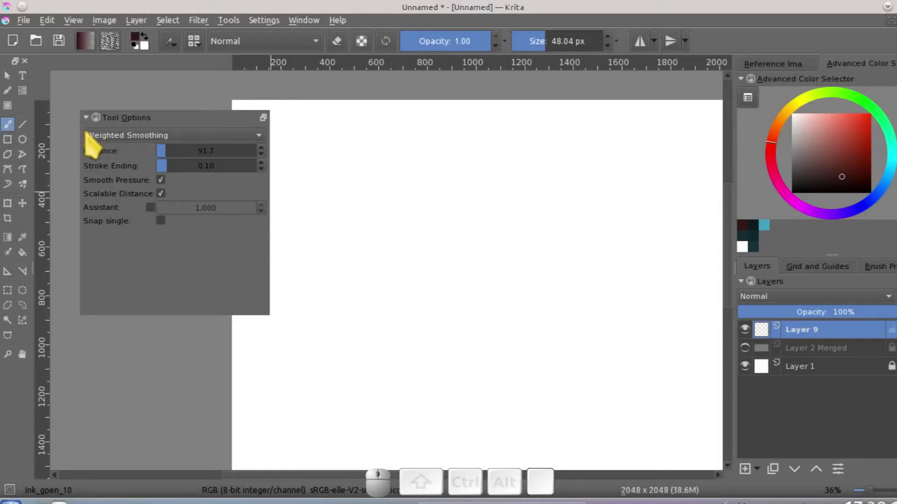
Turn off pressure smoothing, then undo the latest test strokes.
left_click(171, 188)
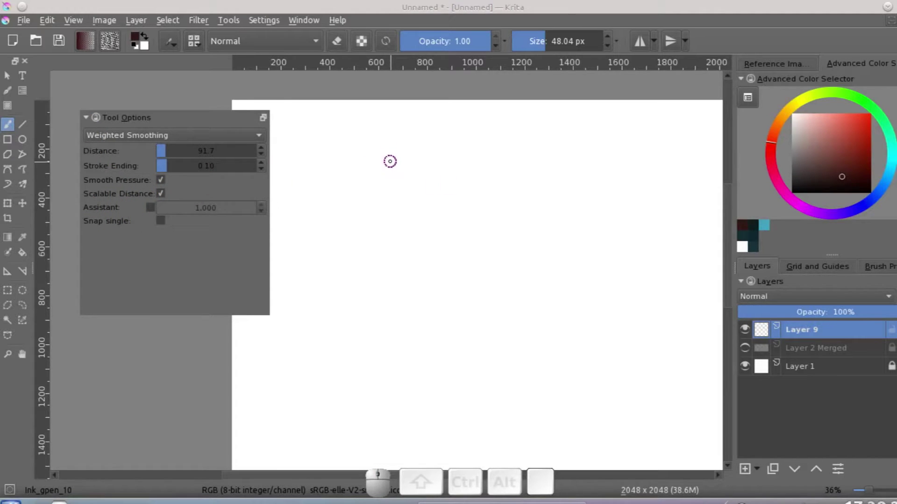
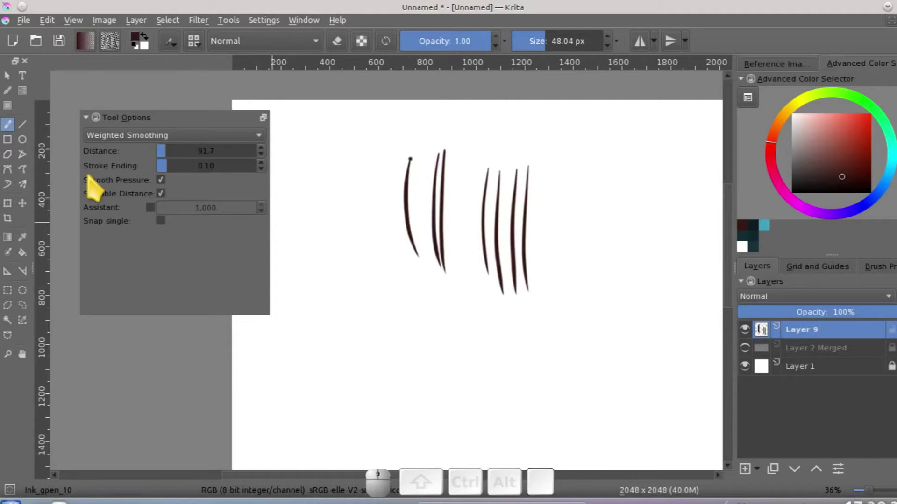
left_click(173, 187)
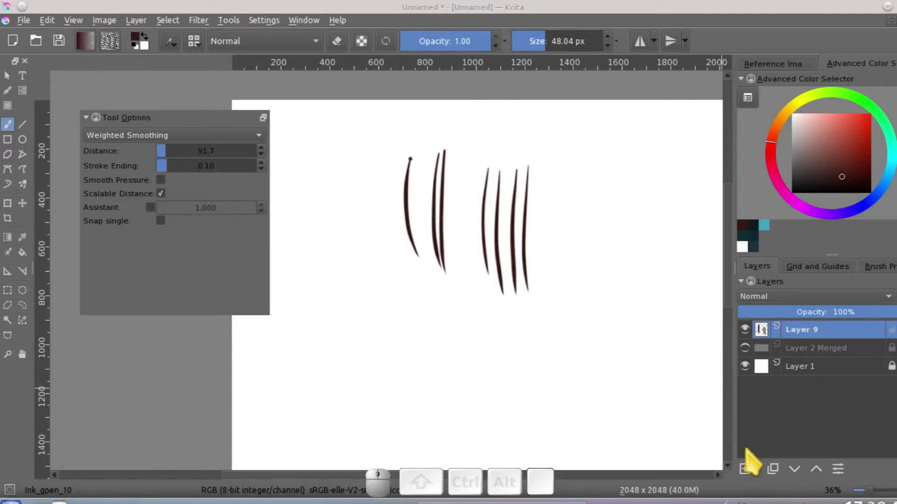
key("ctrl+z")
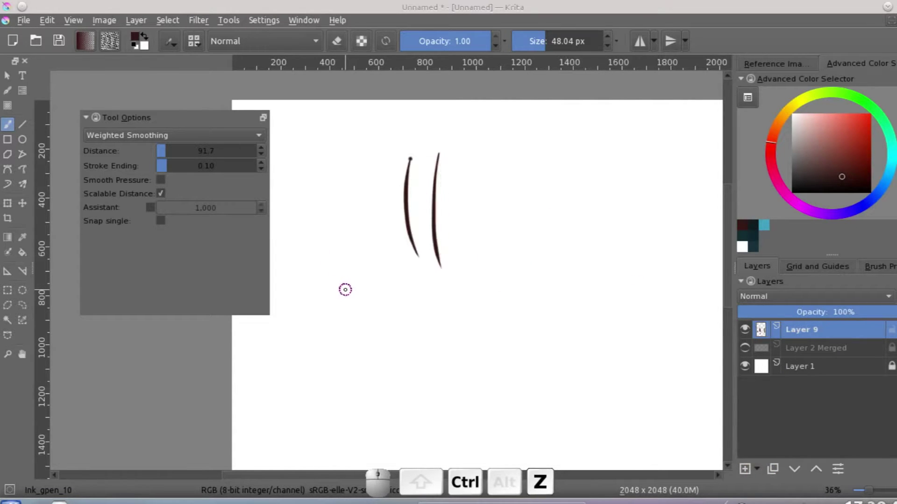
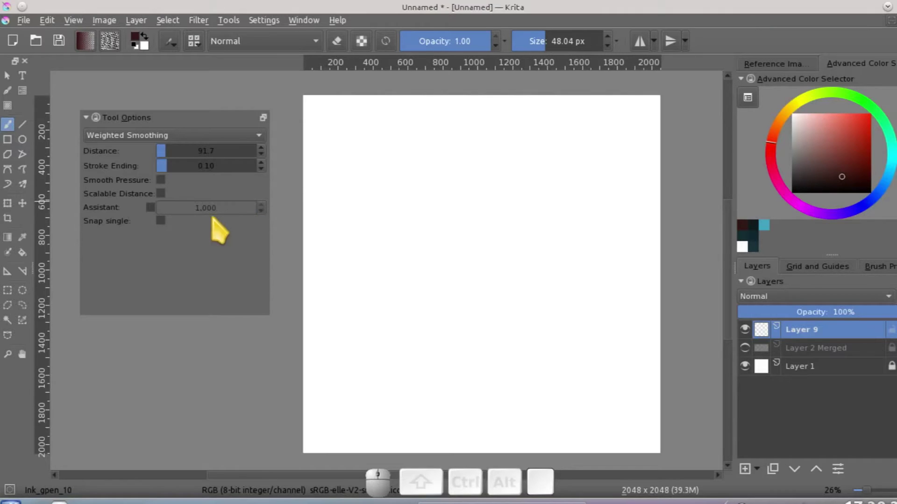
Re-enable pressure smoothing and switch the smoothing mode to Stabilizer.
double_click(174, 190)
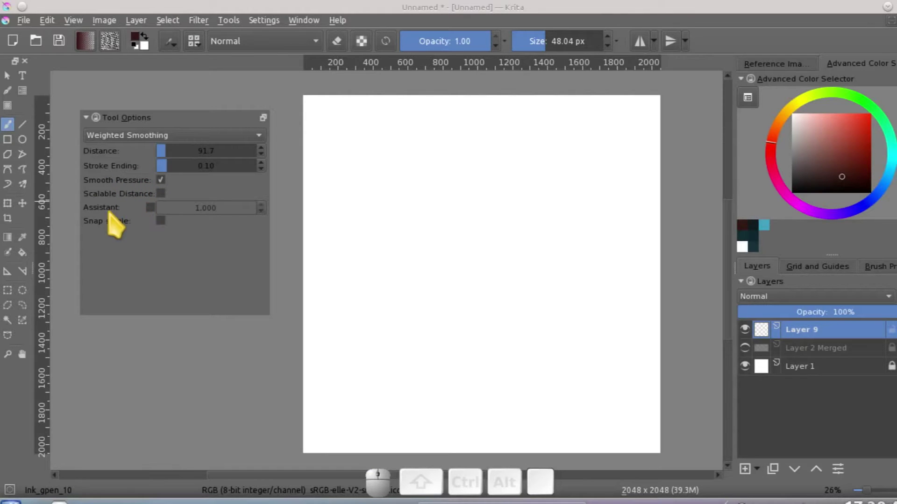
left_click(162, 215)
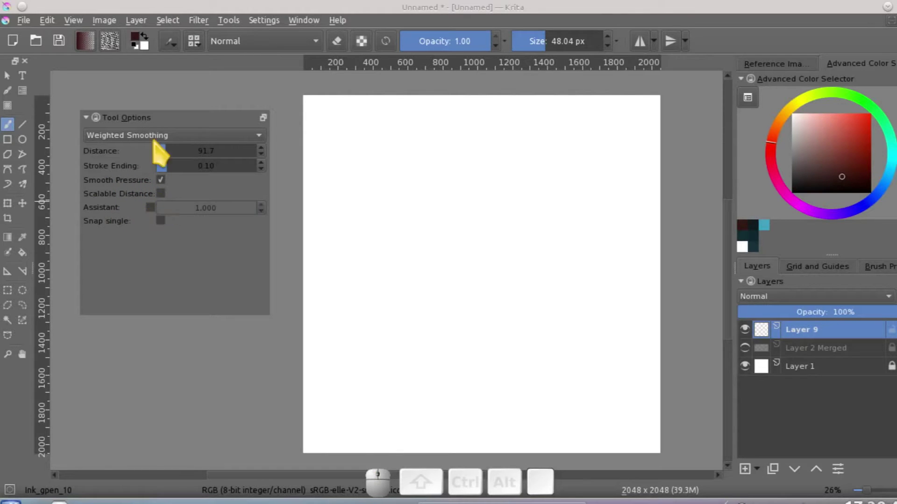
left_click(173, 143)
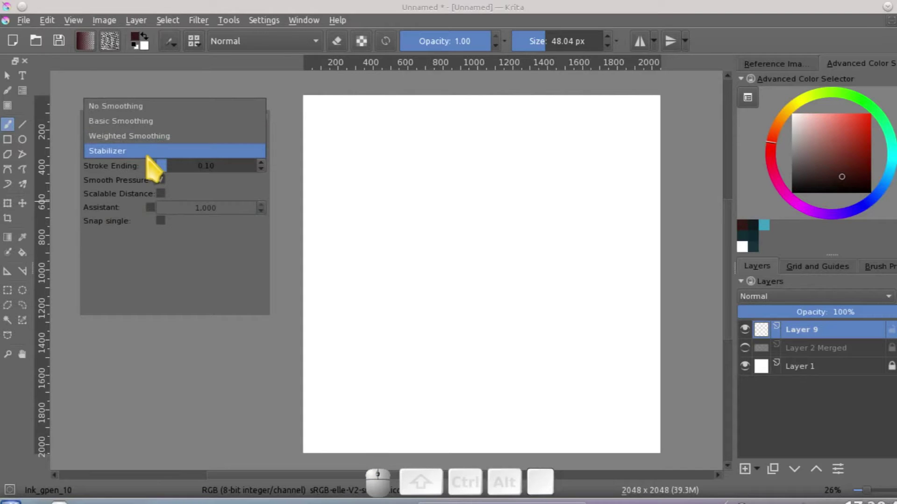
left_click(154, 159)
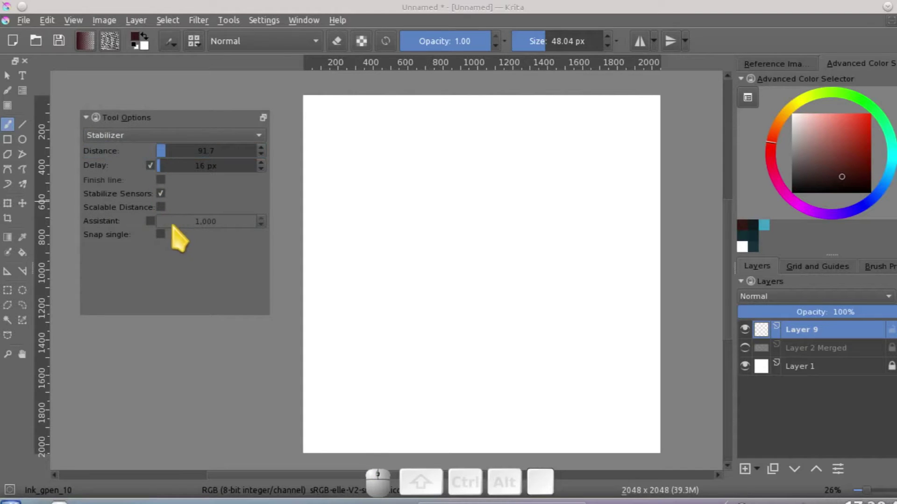
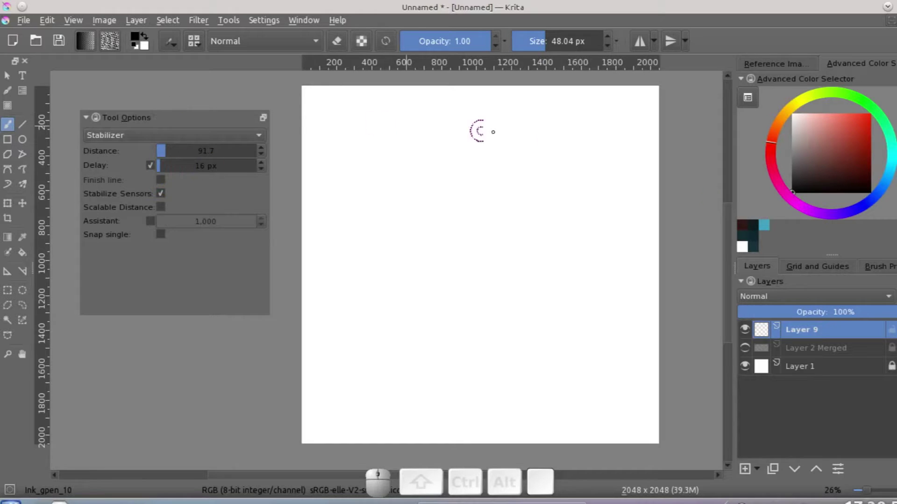
Show the merged Layer 2 with the light-blue flower sketches.
left_click(758, 356)
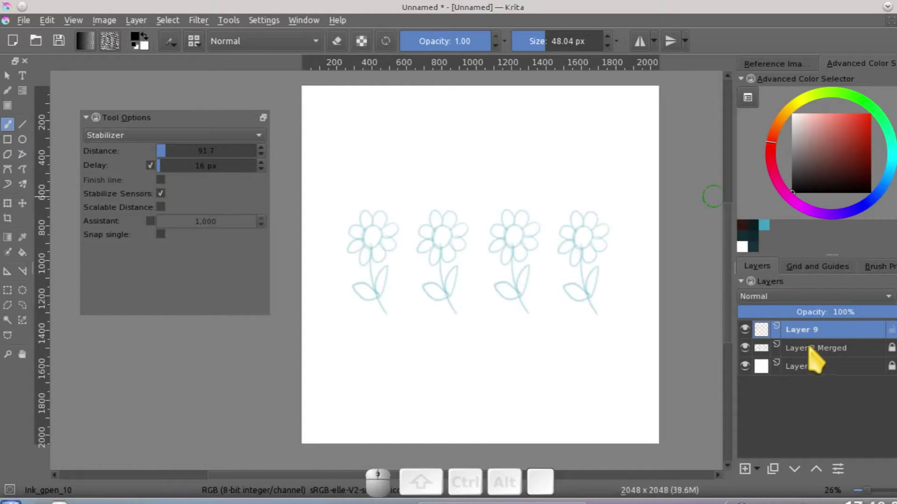
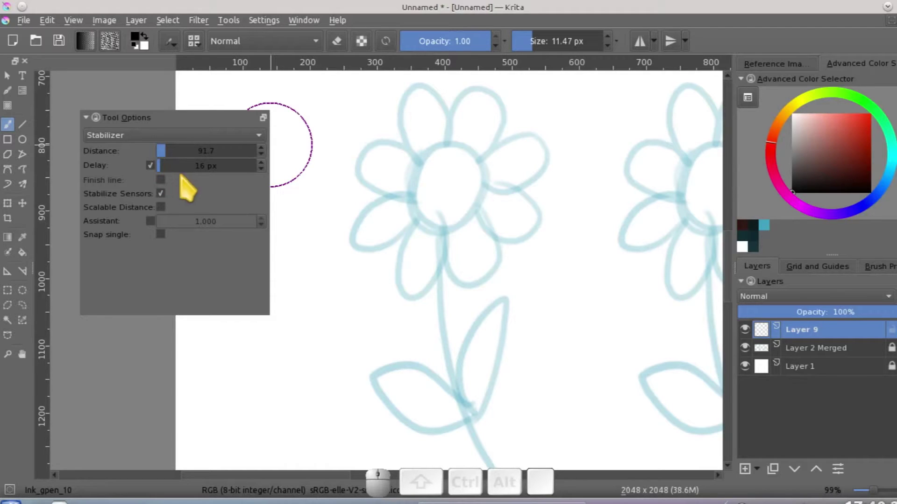
Set the stabilizer distance to 139.5 and shrink the brush for inking the petals.
left_click(174, 157)
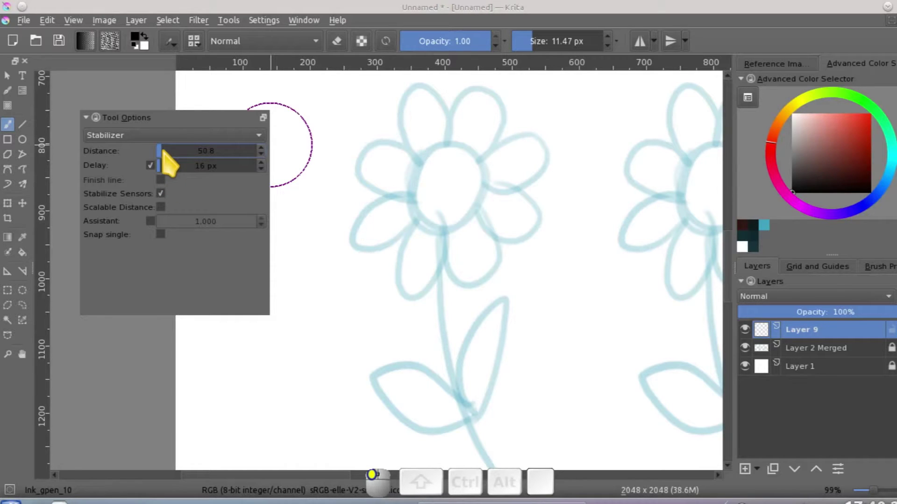
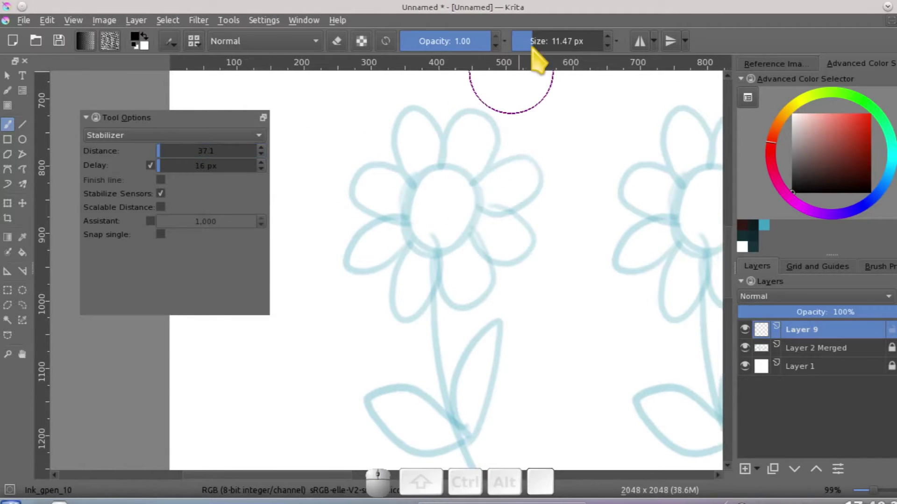
left_click(540, 51)
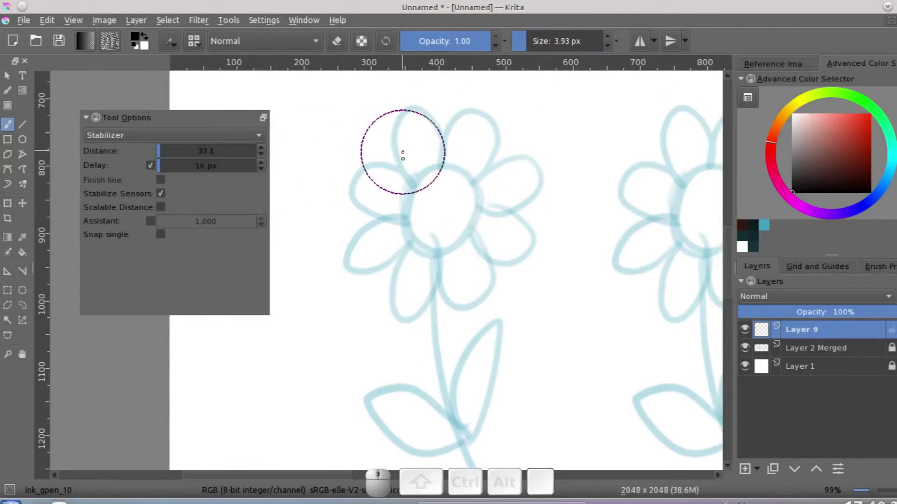
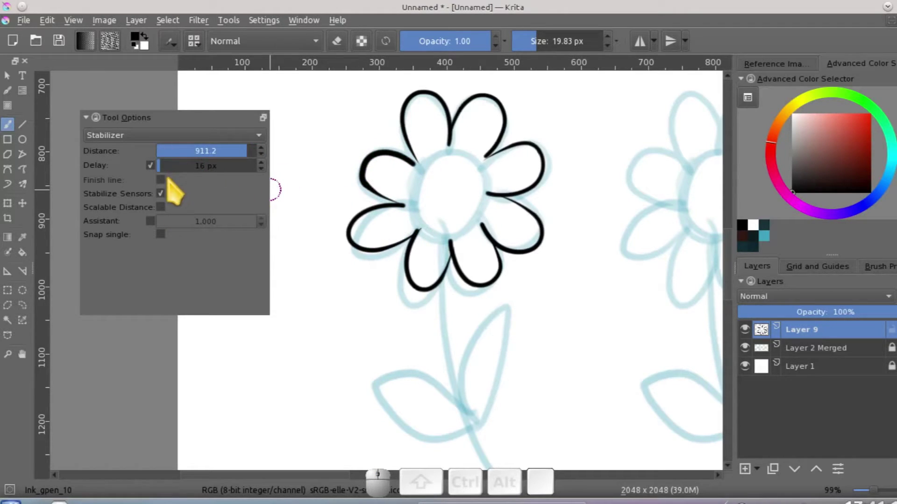
left_click(777, 440)
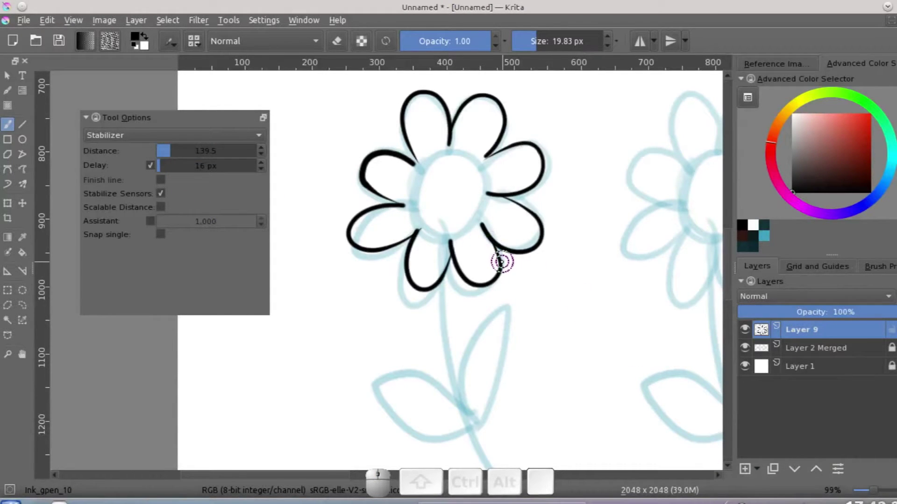
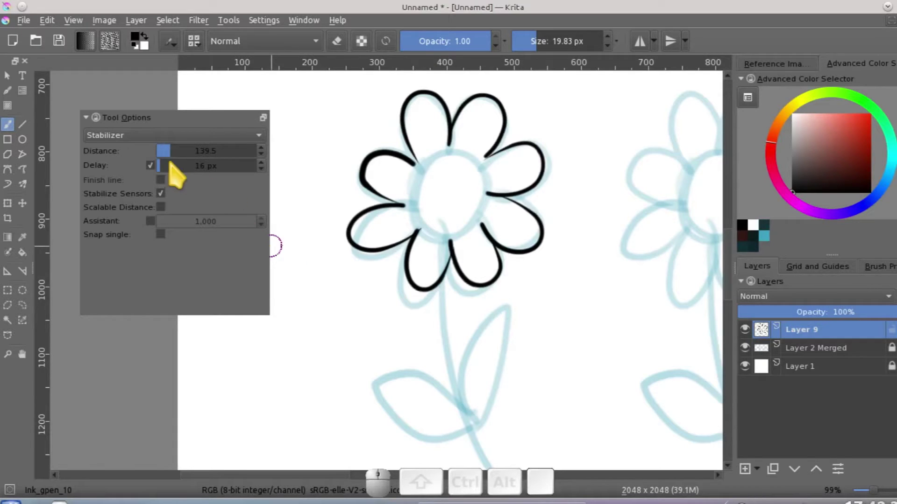
Adjust the stabilizer delay down and back up, settling around 27 px.
left_click(183, 173)
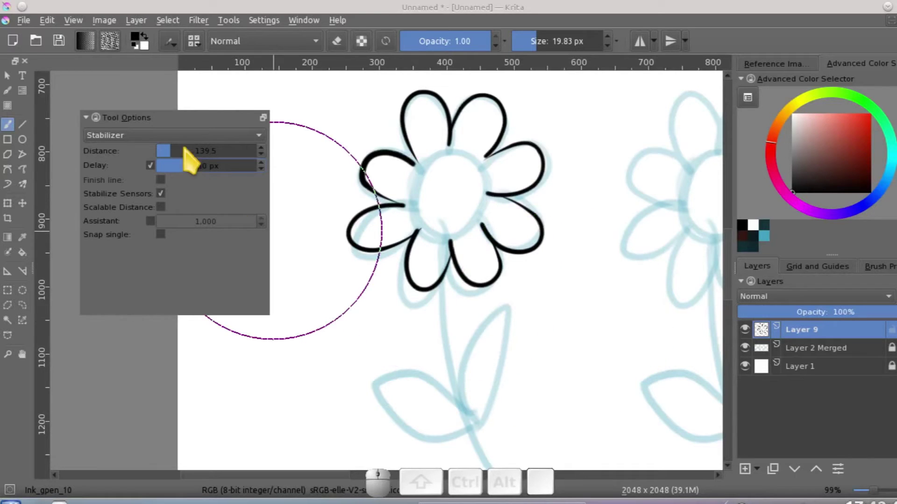
left_click_drag(188, 171, 216, 234)
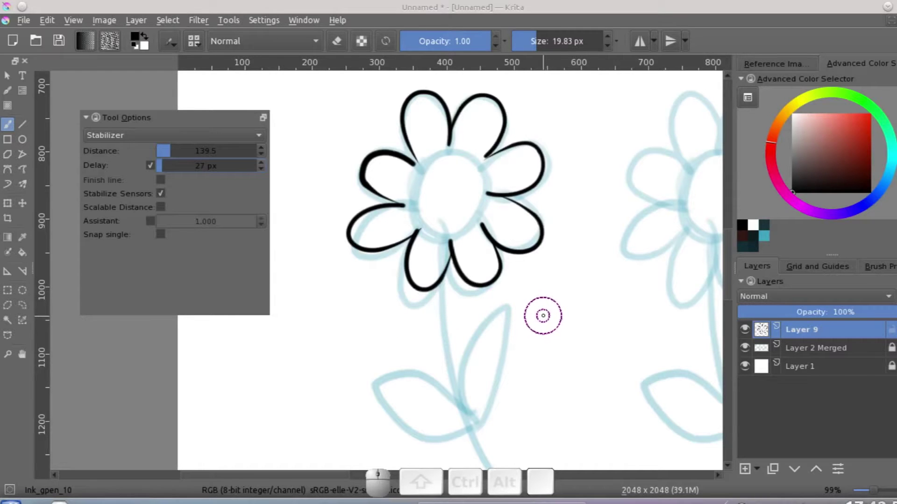
left_click(190, 177)
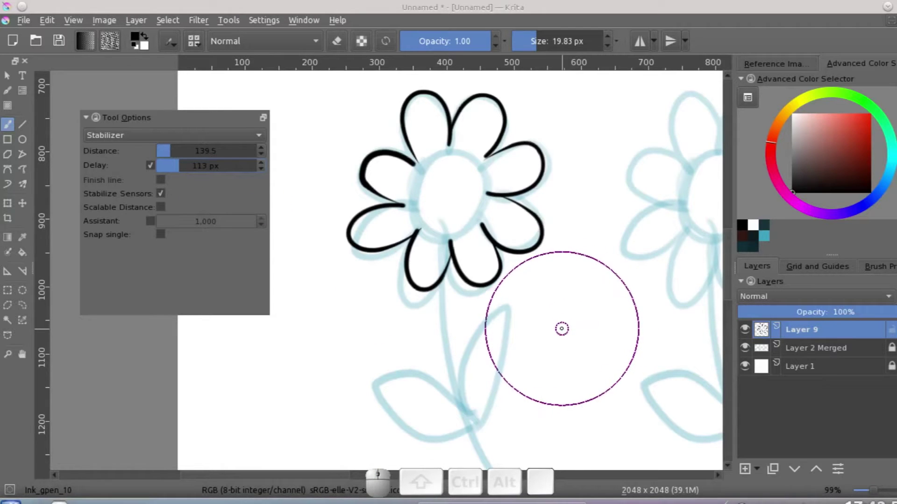
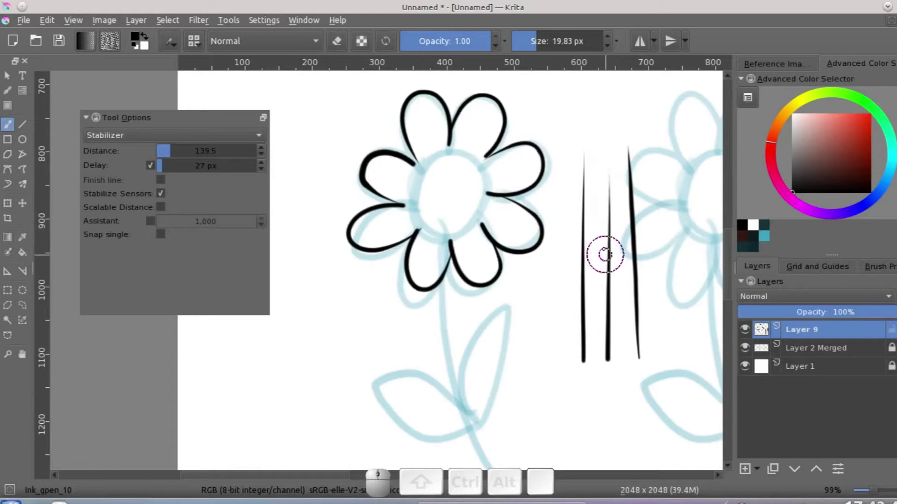
Undo the vertical test lines beside the flower.
key("ctrl+z")
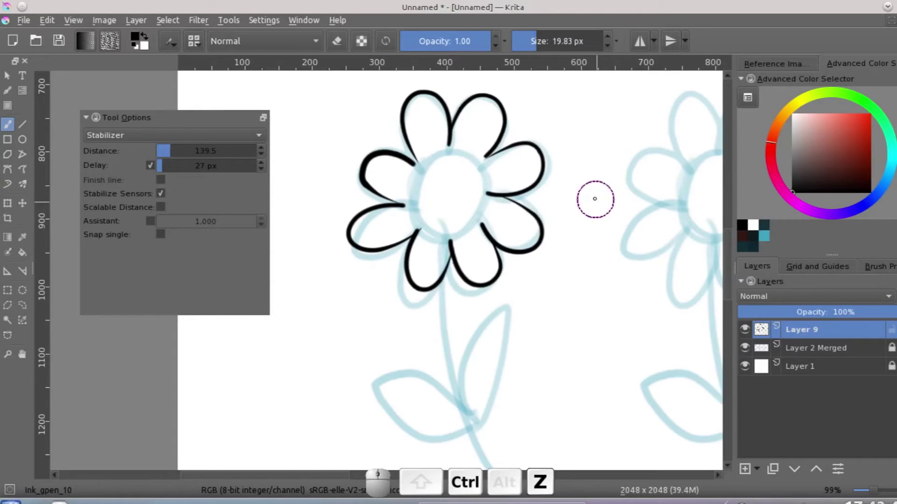
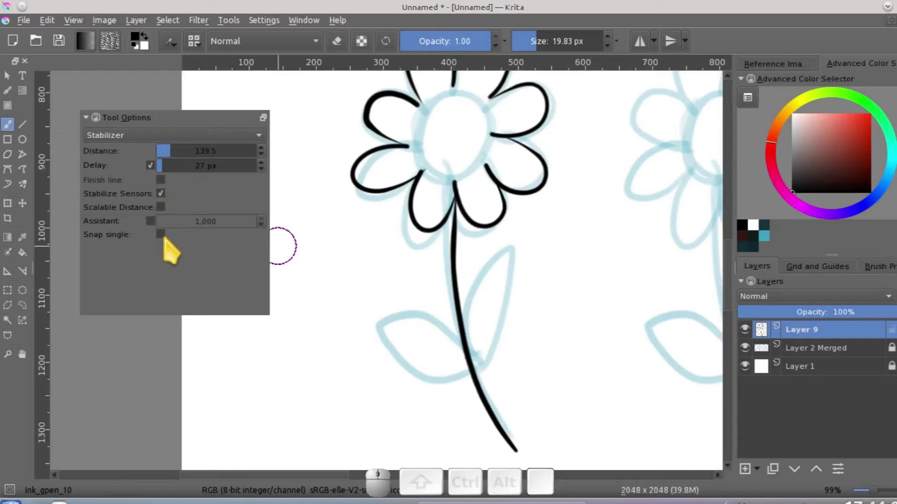
Switch off the stabilizer Delay, enable Finish line, and toggle stabilizer options for comparison.
left_click(199, 146)
left_click(194, 134)
left_click(167, 141)
left_click(161, 158)
left_click(170, 186)
left_click(171, 186)
left_click(161, 174)
left_click(174, 188)
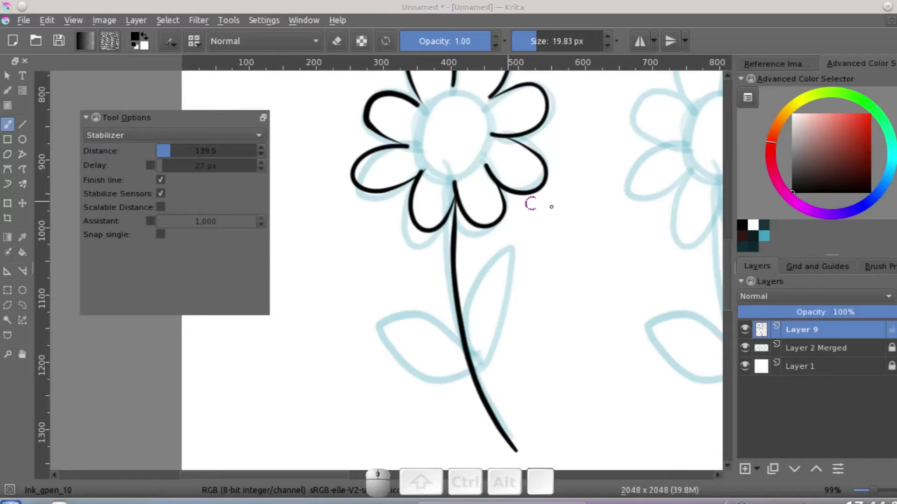
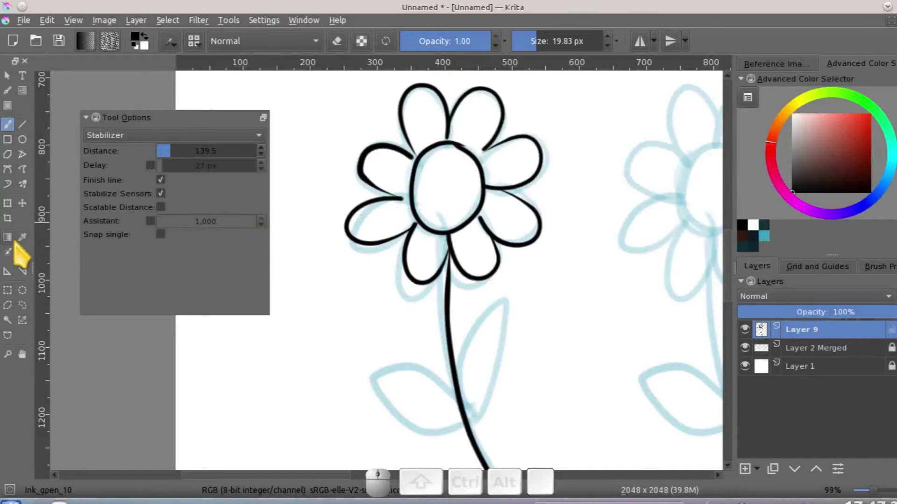
Switch from the freehand brush to the Dynamic Brush tool with mass and drag.
left_click(20, 192)
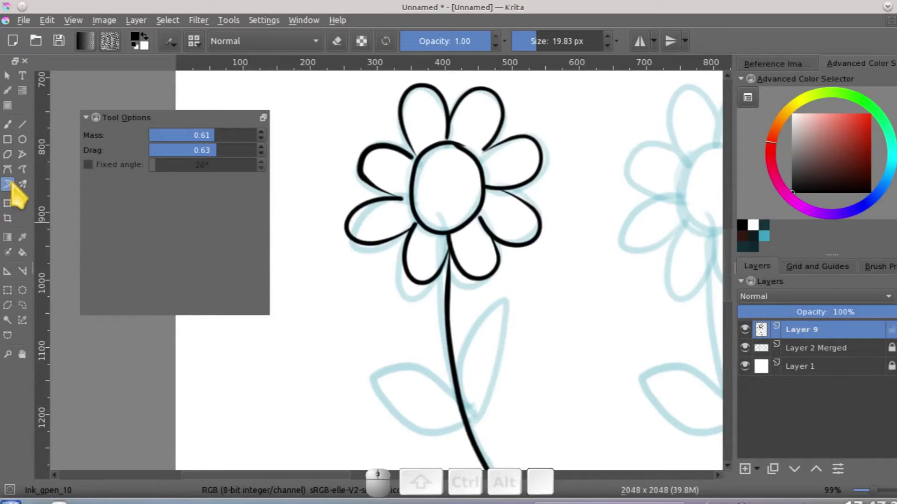
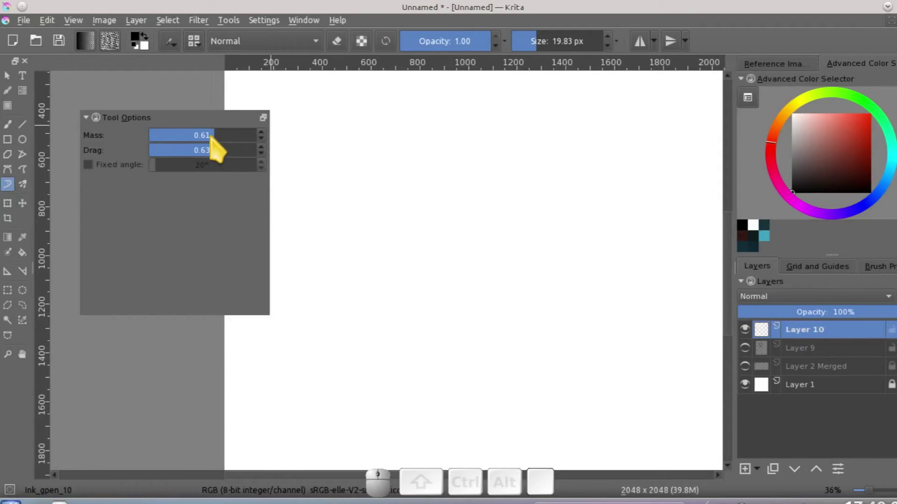
Enter new Mass and Drag values for the dynamic brush in Tool Options, ending at 0.22 each.
left_click(223, 142)
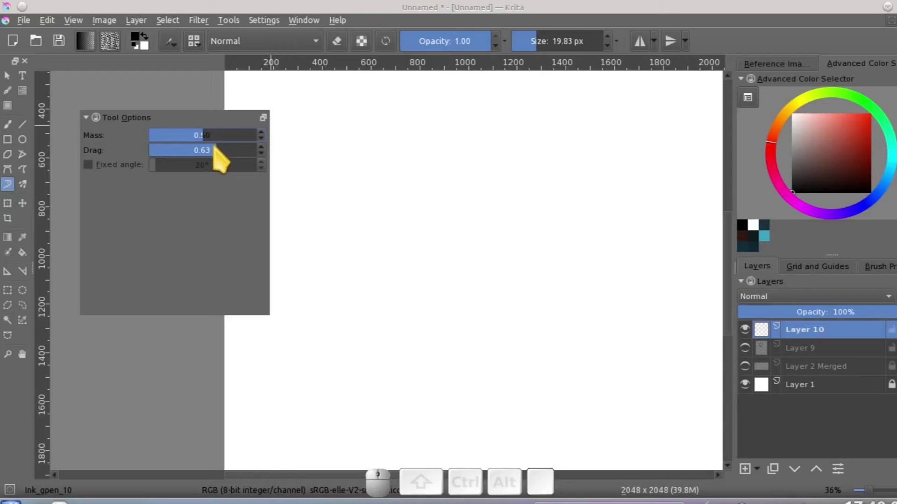
key("KP_5")
key("KP_0")
left_click(221, 158)
left_click(219, 142)
key("KP_5")
key("KP_0")
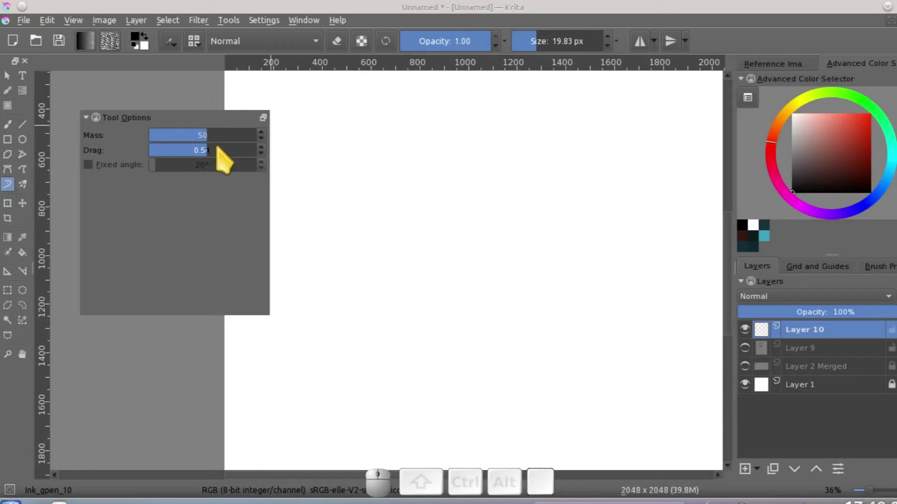
key("BackSpace")
key("KP_0")
key("KP_Decimal")
key("KP_5")
key("Return")
left_click(216, 158)
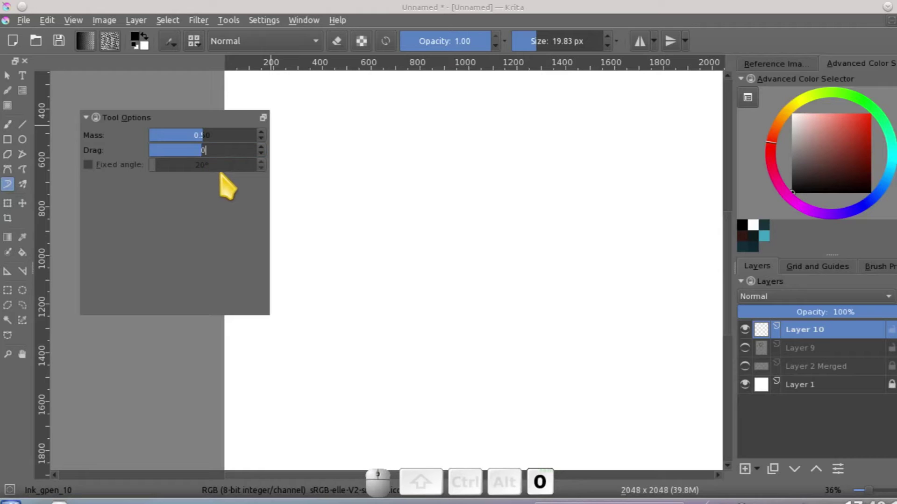
key("Return")
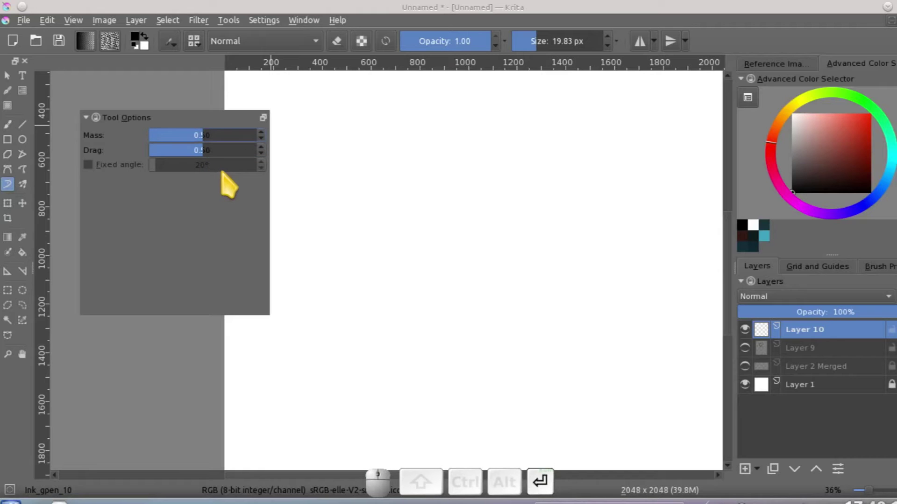
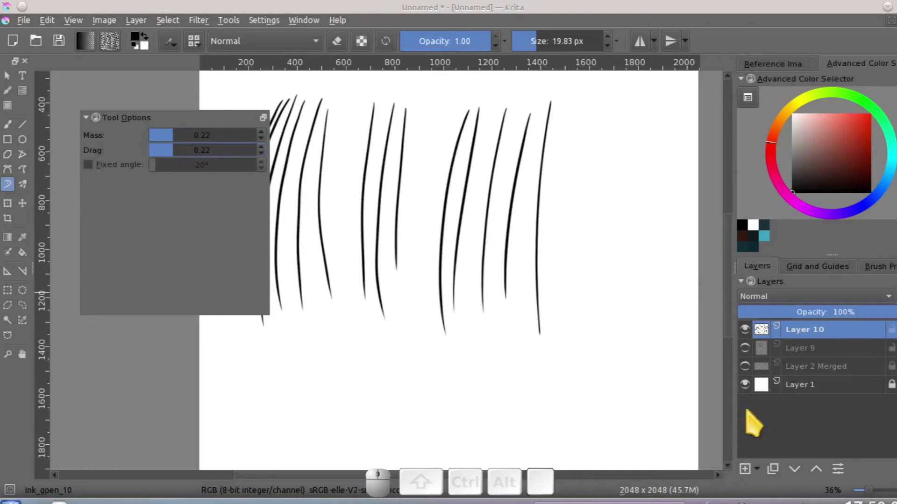
Add a new blank layer for fresh test strokes.
left_click(753, 478)
Hide Layer 10 with its rows of curved test strokes.
left_click(758, 354)
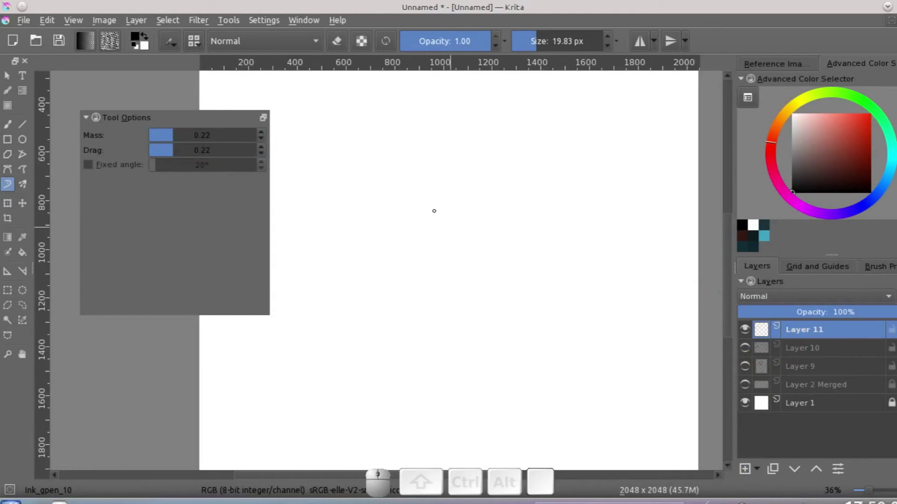
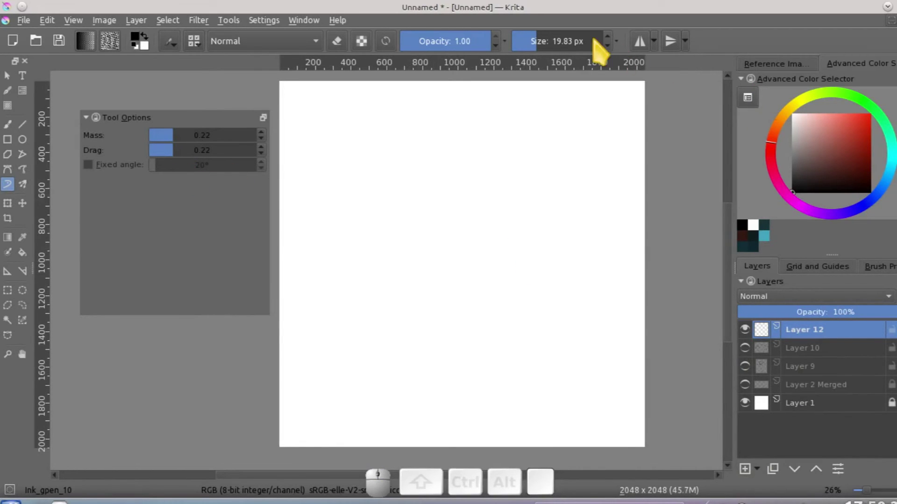
Enlarge the brush size to 50 px in the toolbar.
left_click(554, 50)
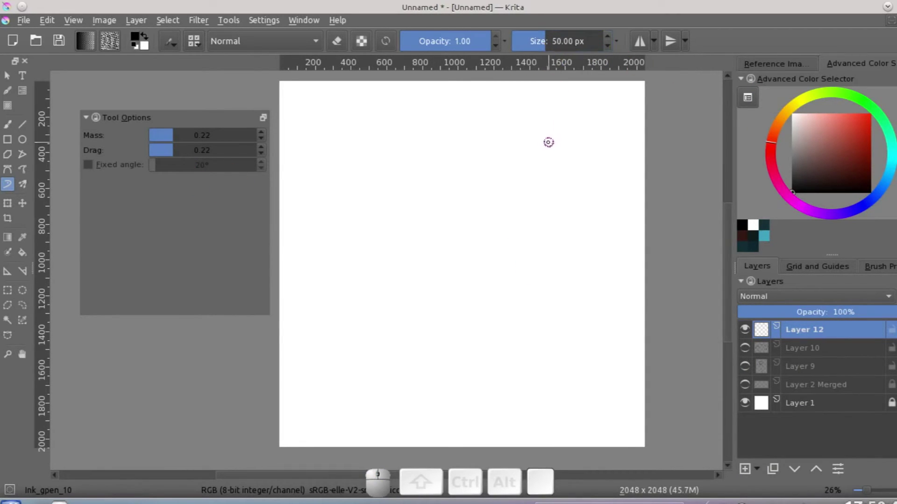
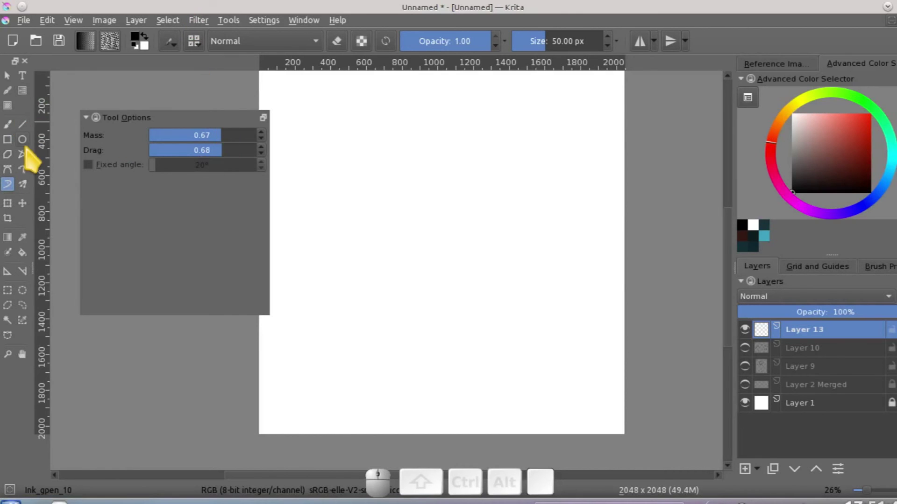
Switch back to the Freehand Brush tool with its Stabilizer settings.
left_click(18, 129)
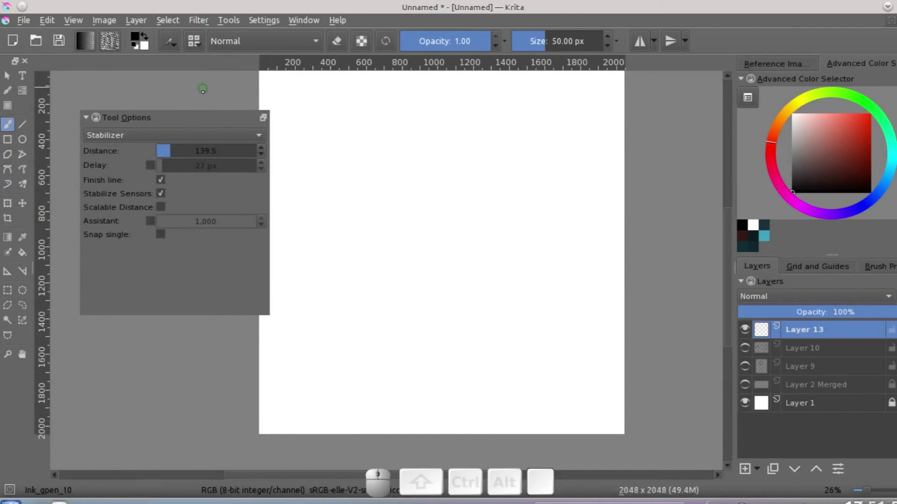